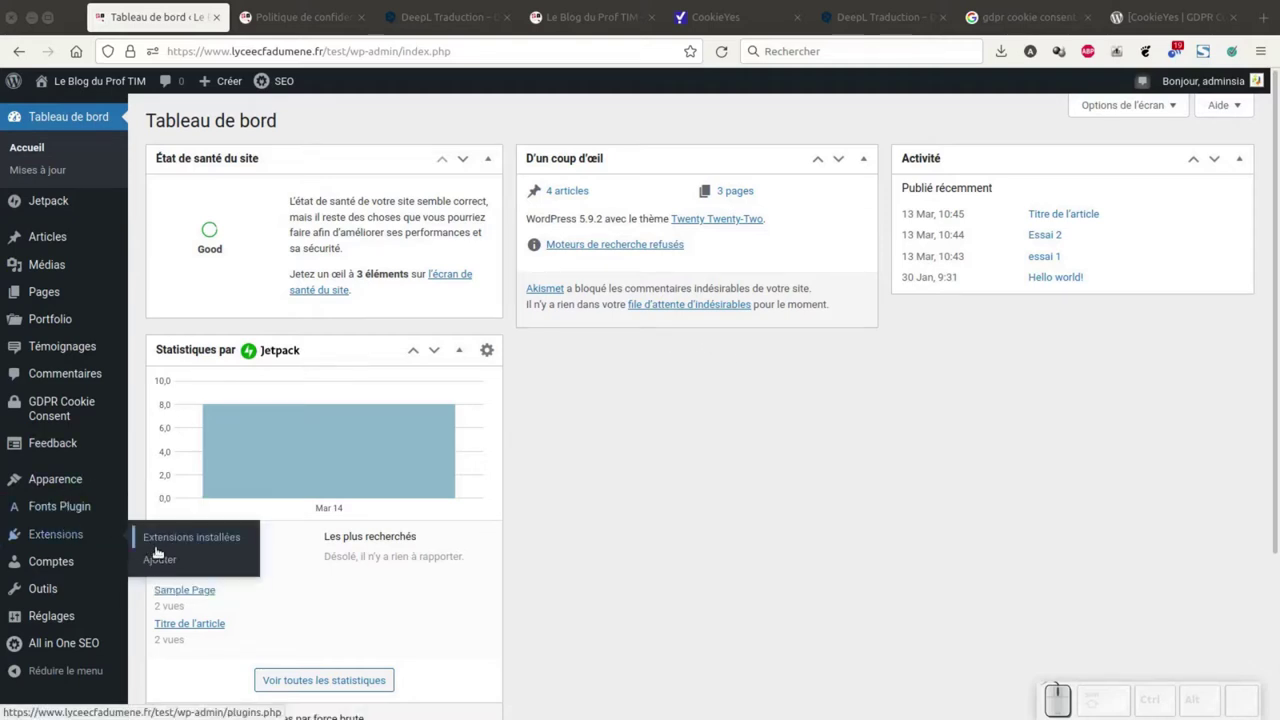
# Go to Extensions > Ajouter and focus the plugin search box for 'comment policy'.
pyautogui.click(160, 562)
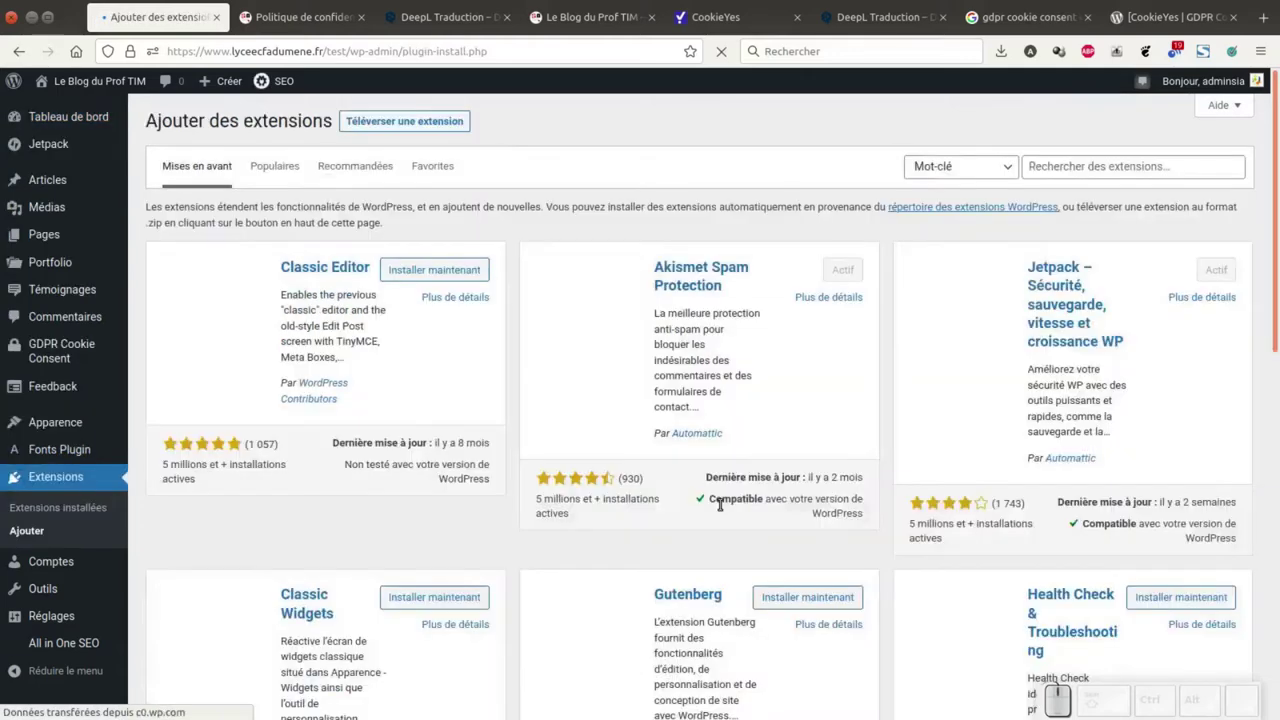
pyautogui.click(1079, 243)
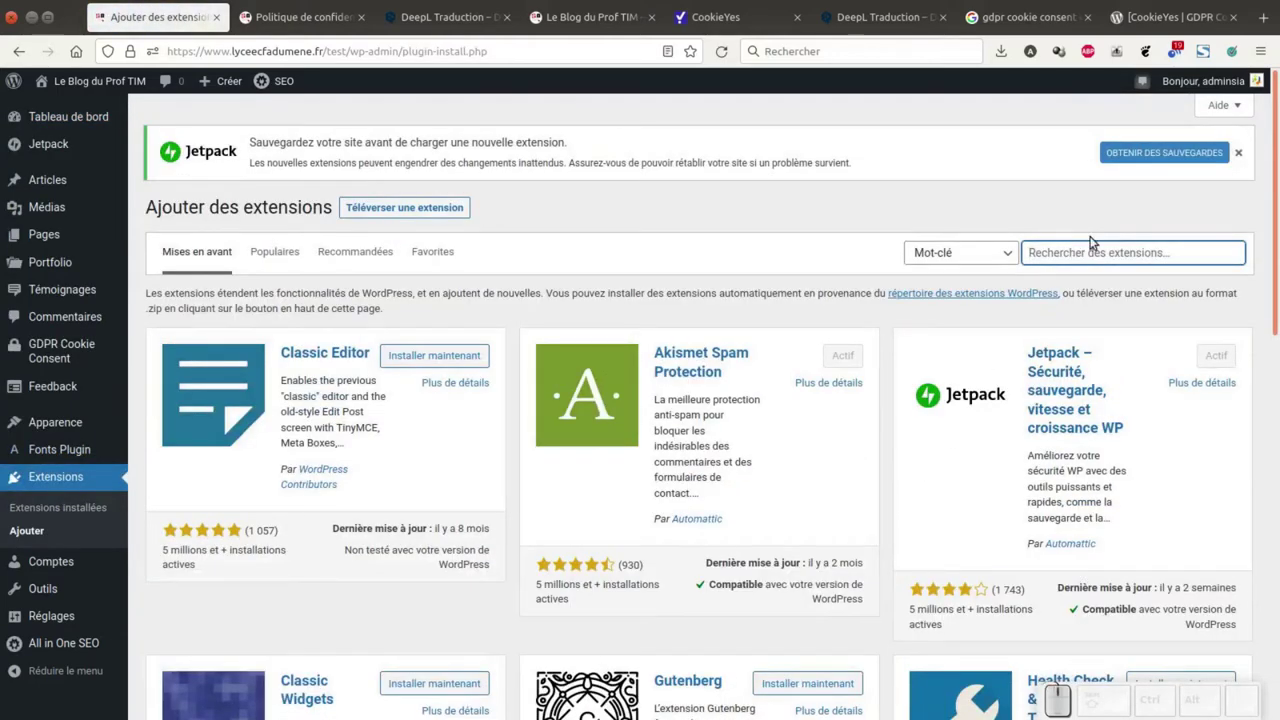
# Search 'comment policy' and install the WP Comment Policy Checkbox plugin.
pyautogui.press('space')
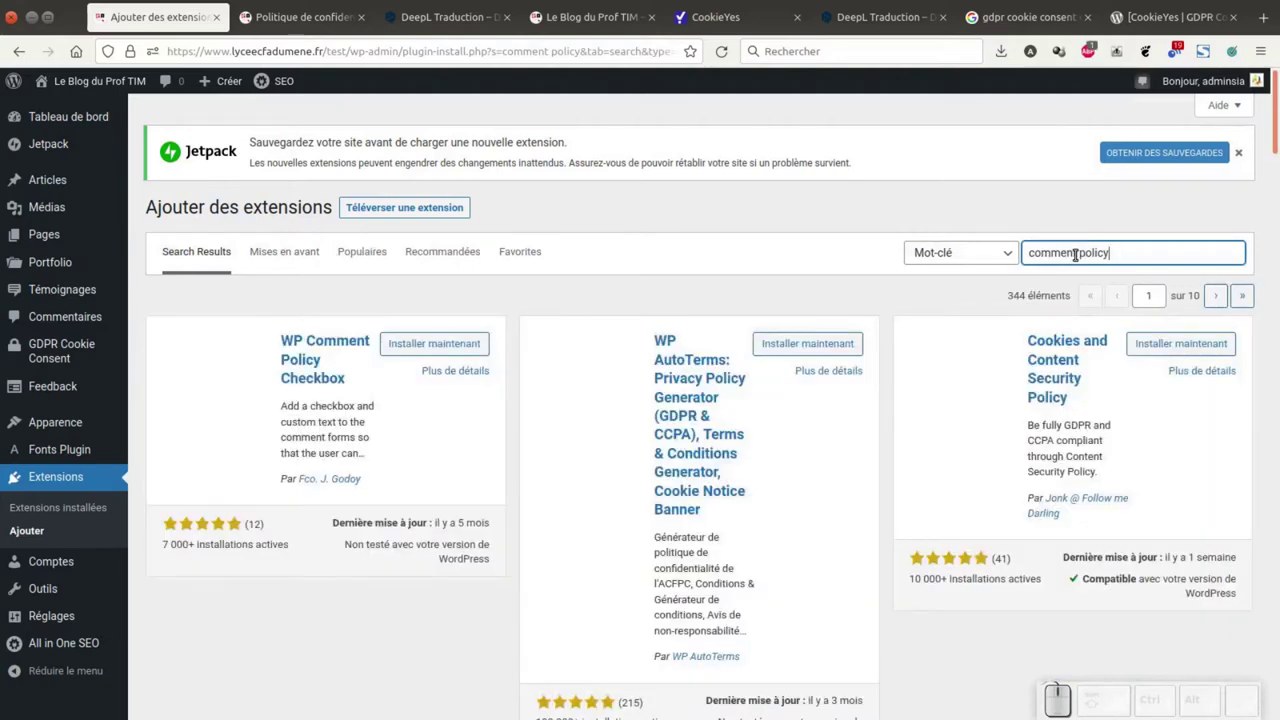
pyautogui.scroll(-3)
pyautogui.scroll(3)
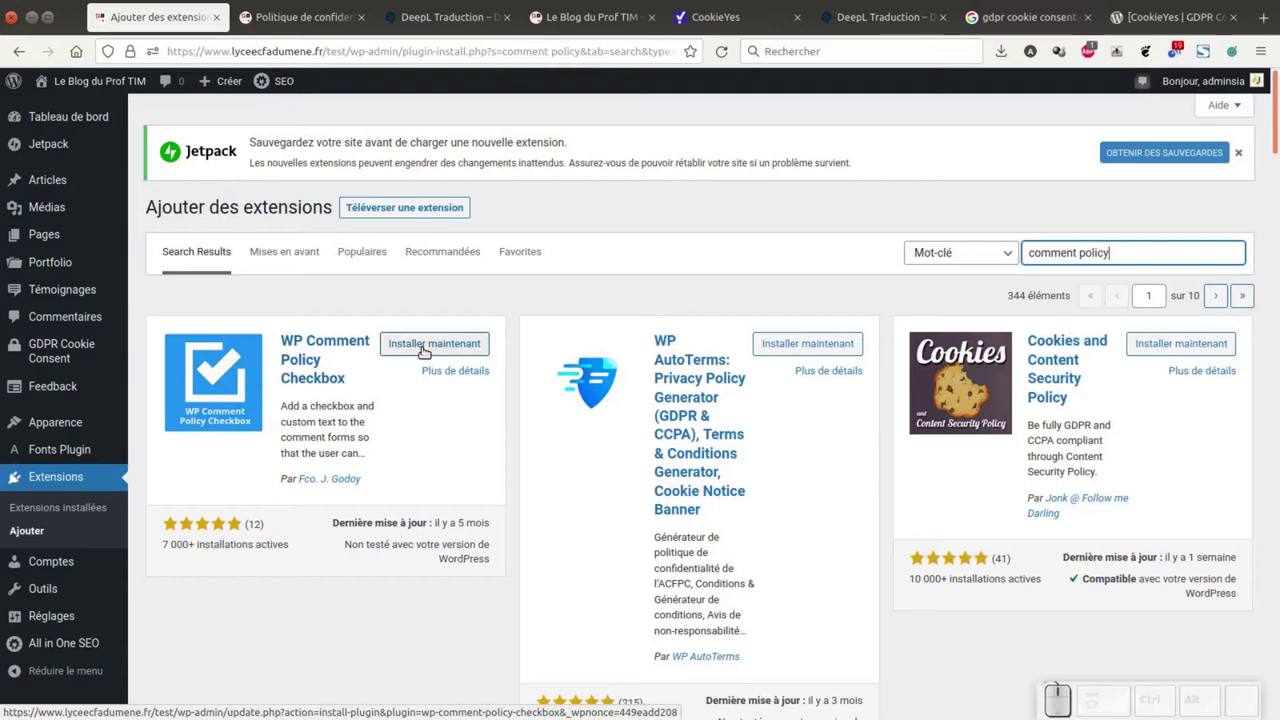
pyautogui.click(422, 351)
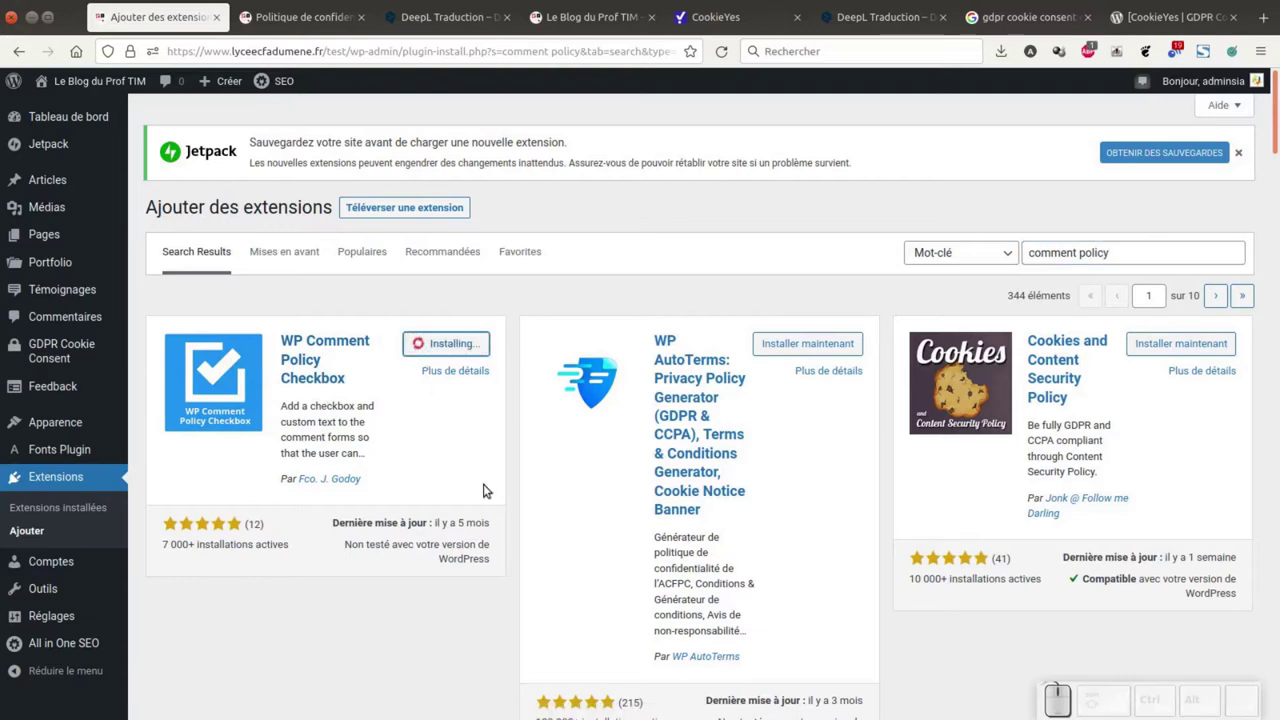
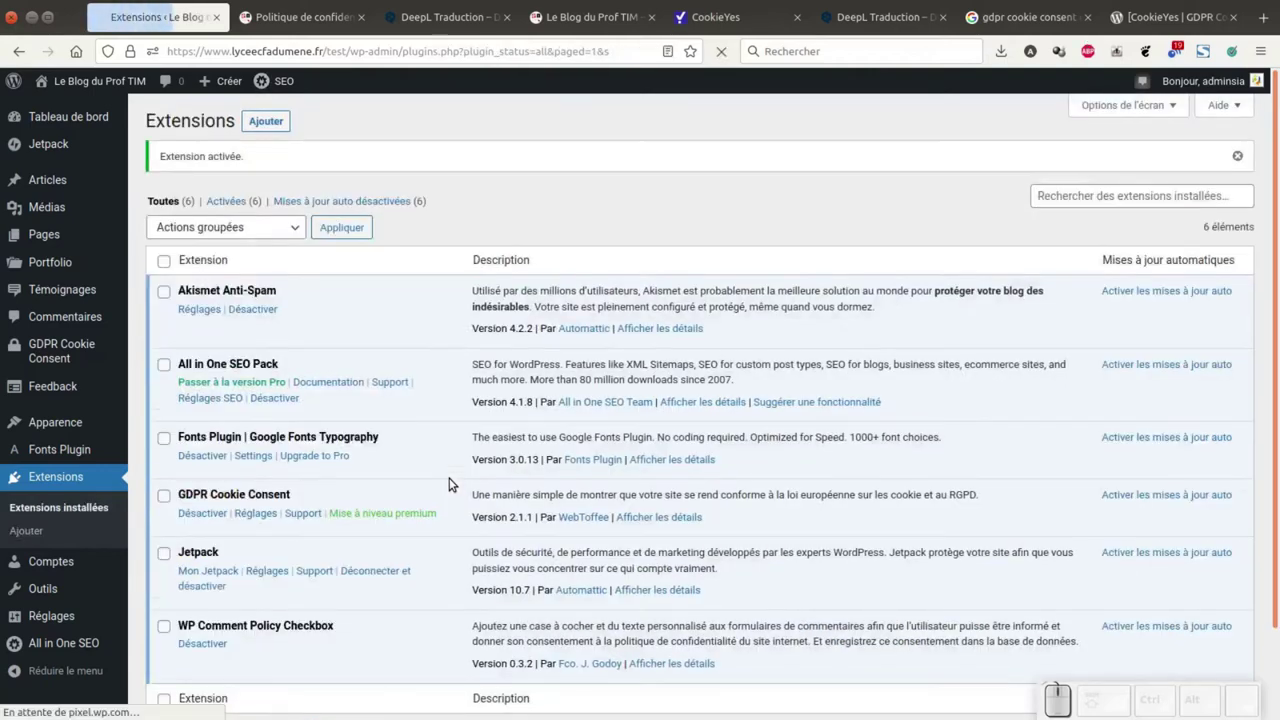
# In Réglages > Commentaires, choose Politique de confidentialité as the checkbox's internal policy page.
pyautogui.click(456, 479)
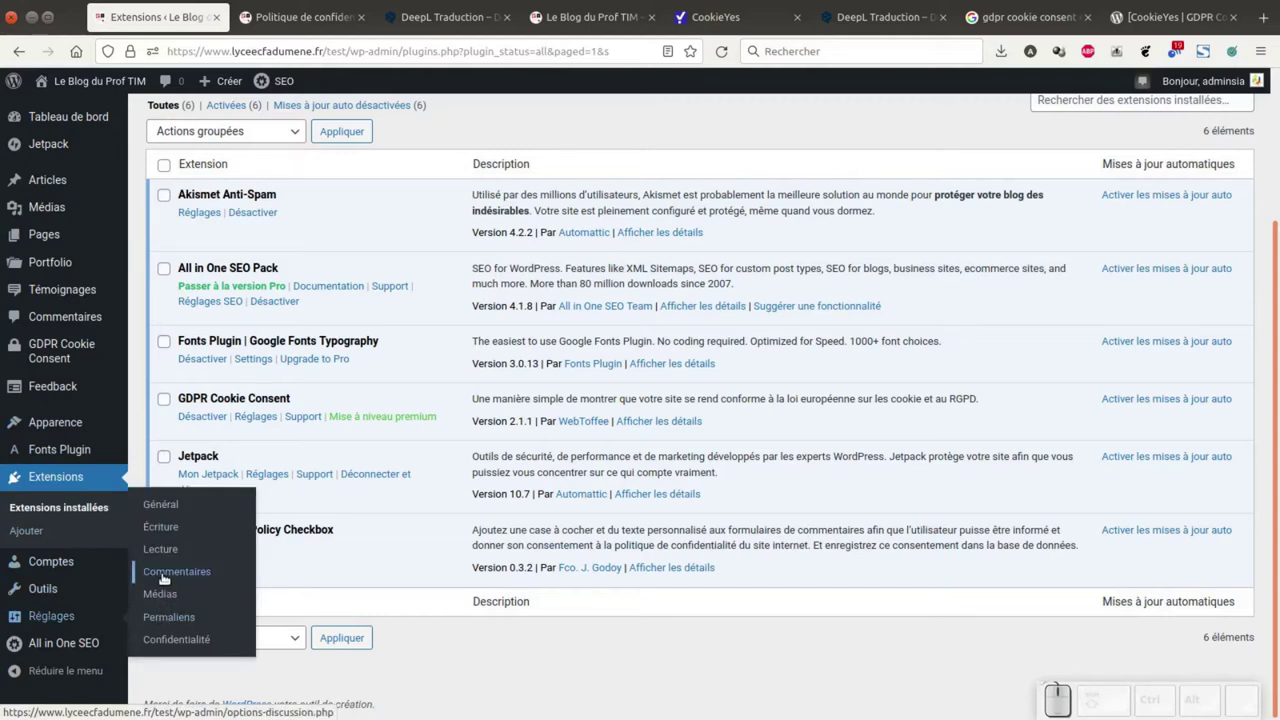
pyautogui.click(165, 574)
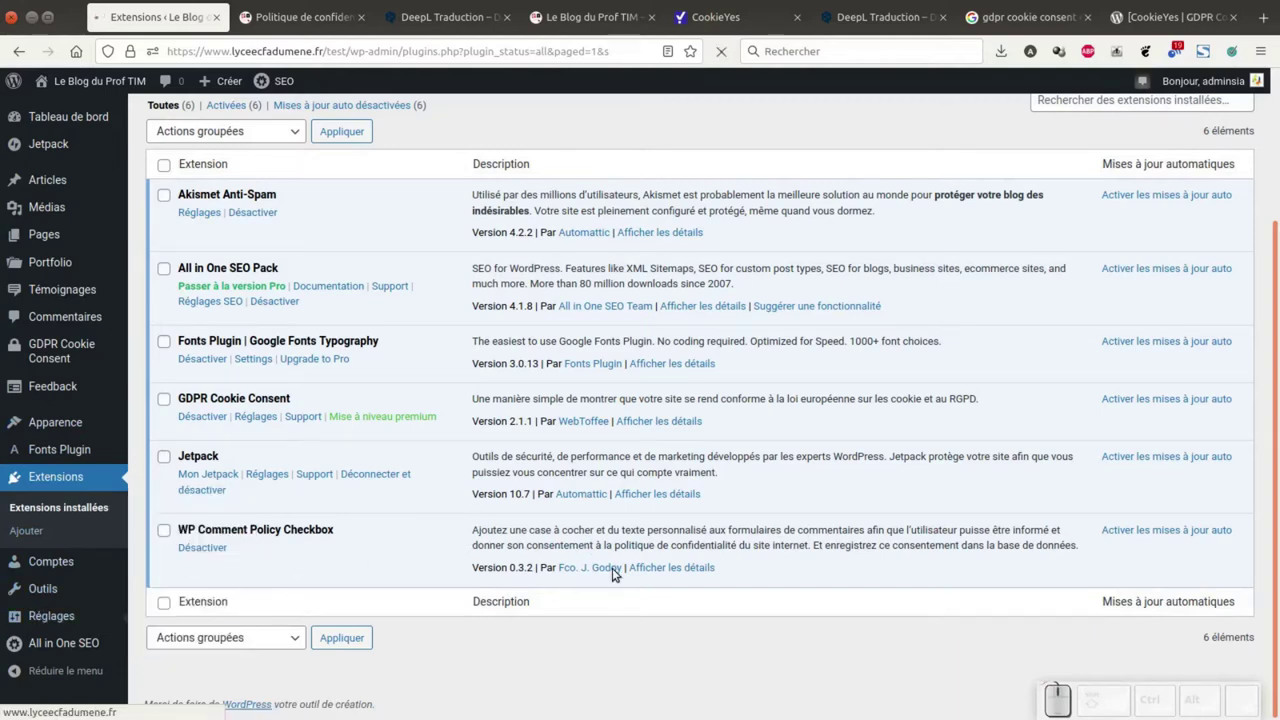
pyautogui.scroll(-3)
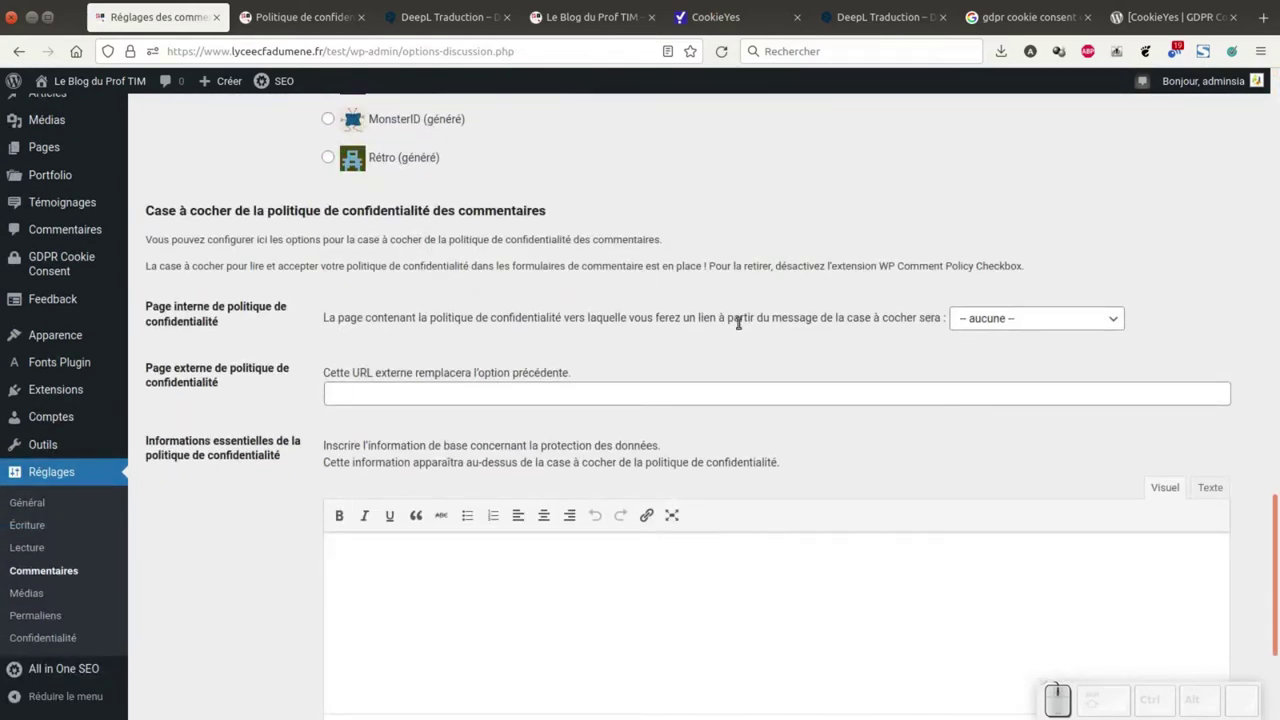
pyautogui.click(979, 321)
pyautogui.click(974, 388)
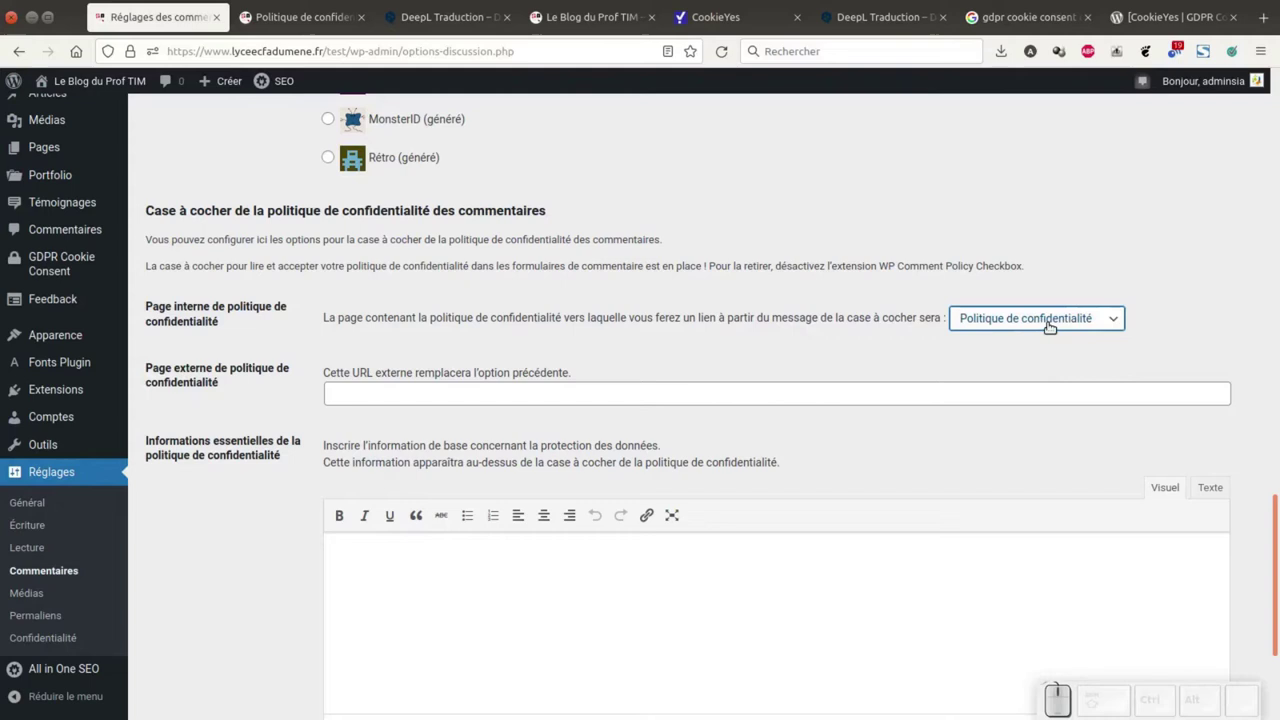
pyautogui.scroll(-3)
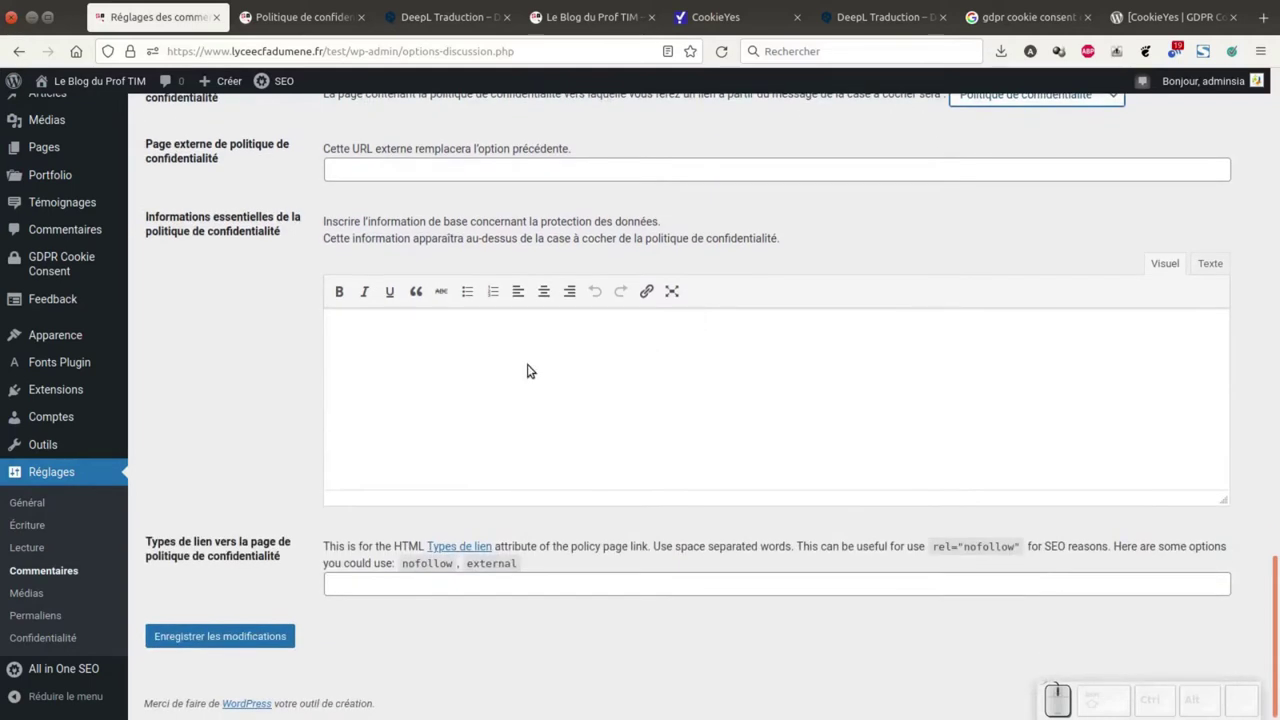
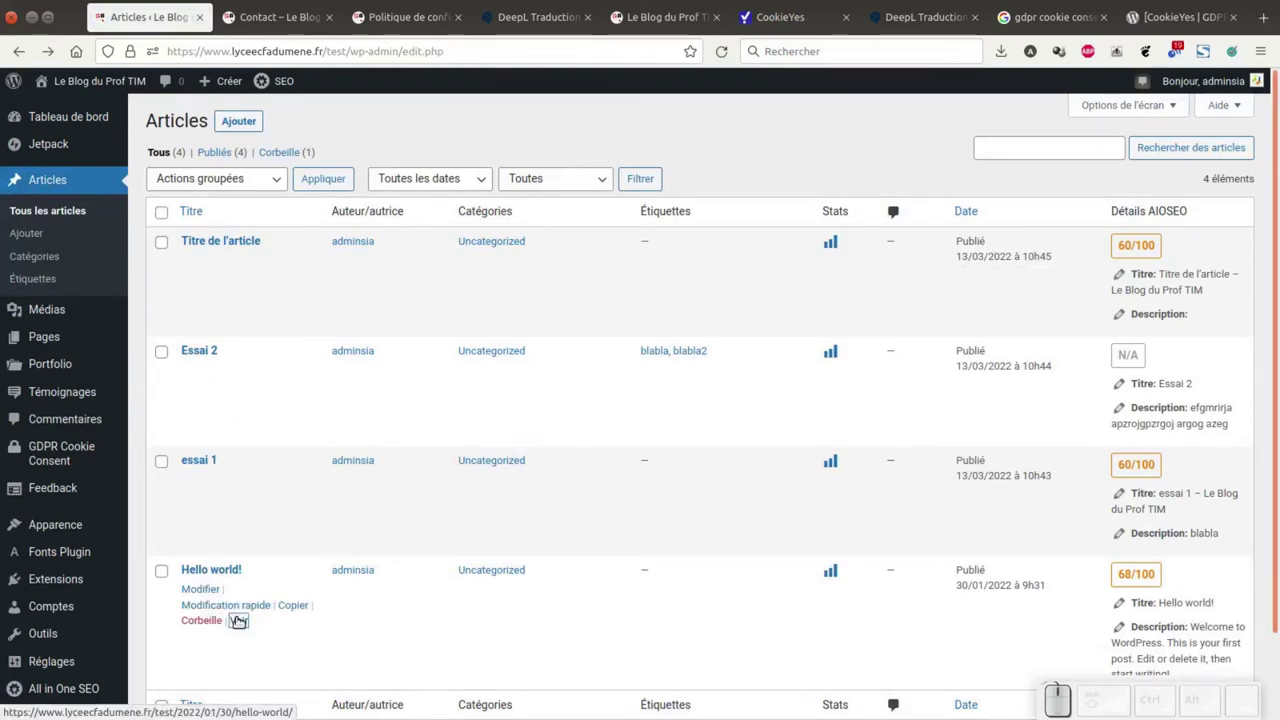
# Copy the Hello world! view link and load the post in a private window, scrolled to comments.
pyautogui.rightClick(243, 618)
pyautogui.click(330, 495)
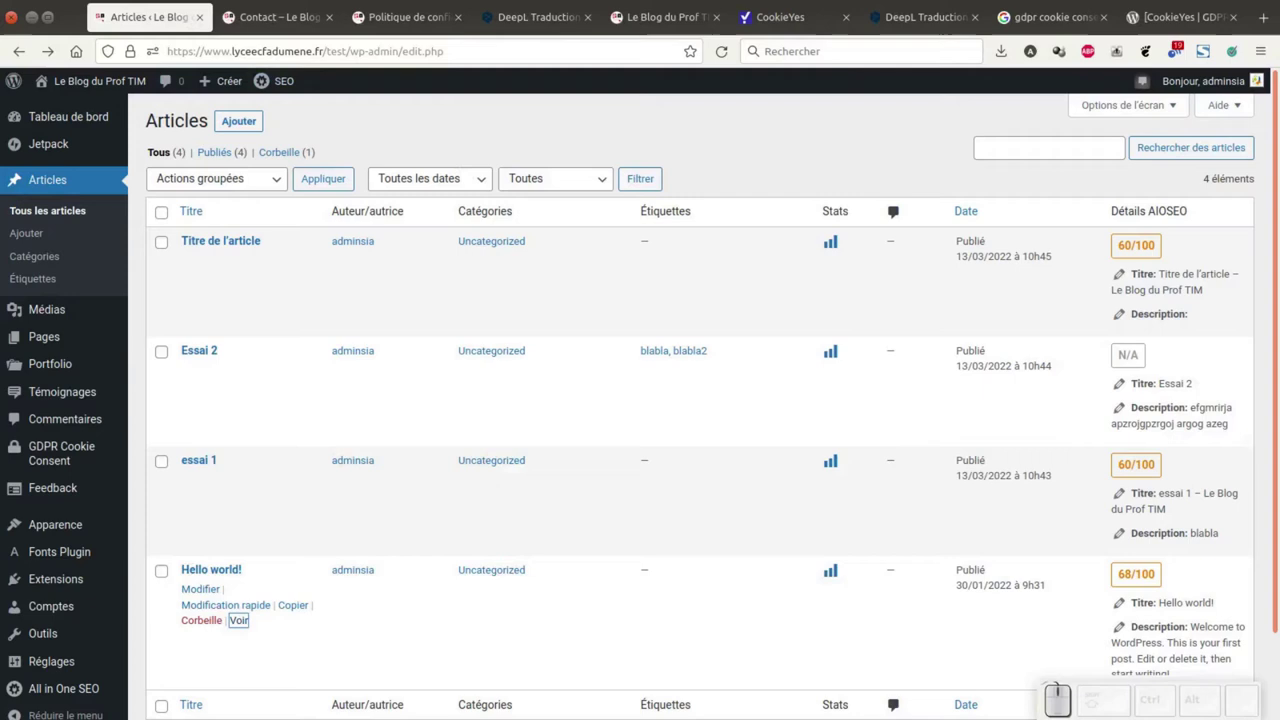
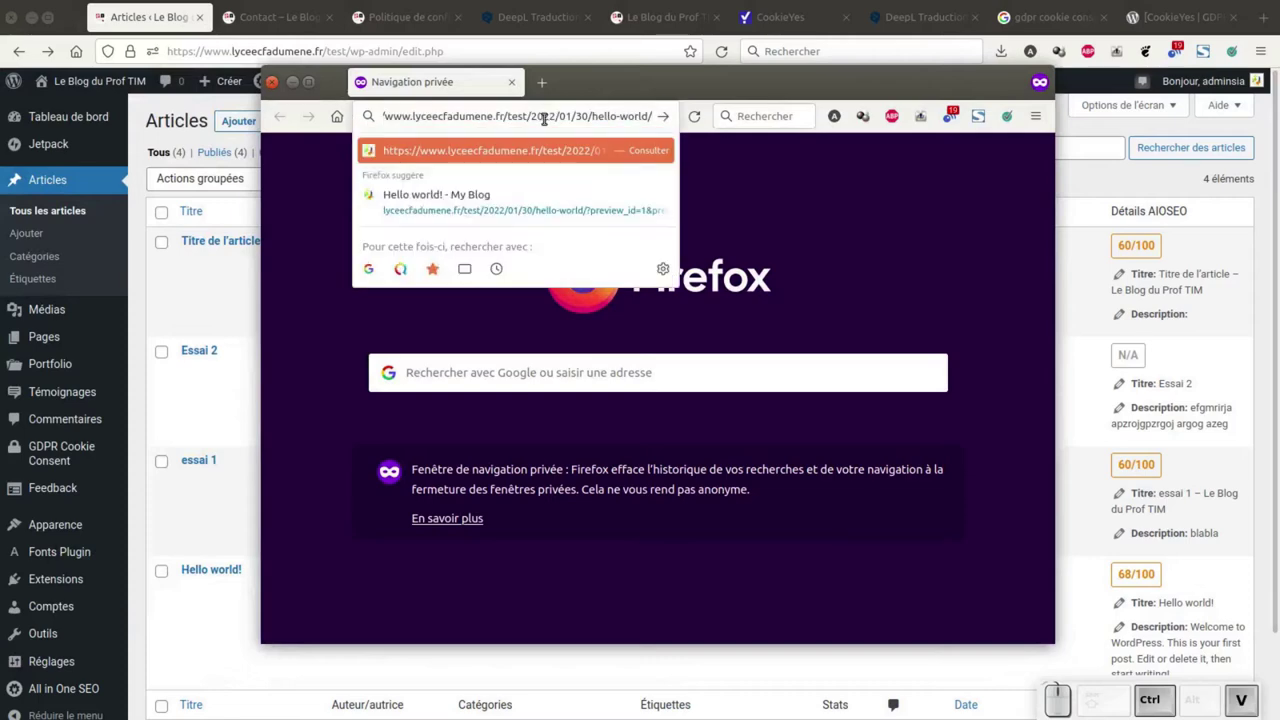
pyautogui.press('Return')
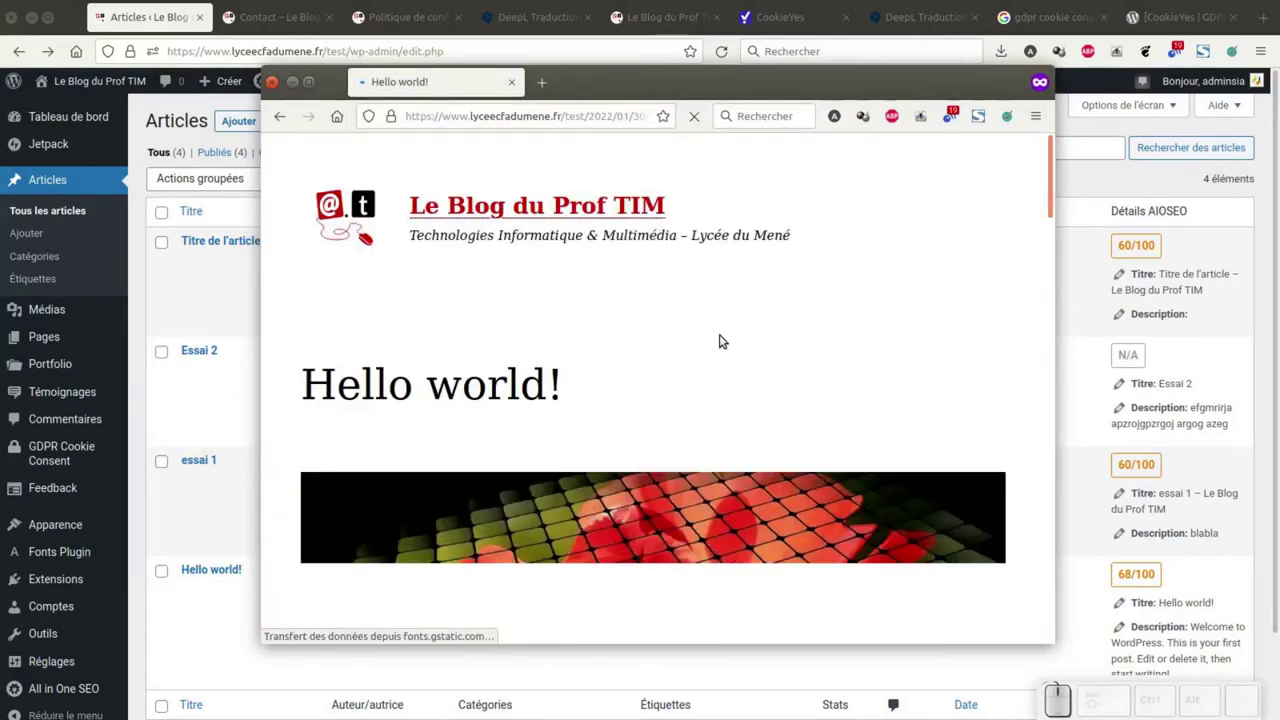
pyautogui.scroll(-3)
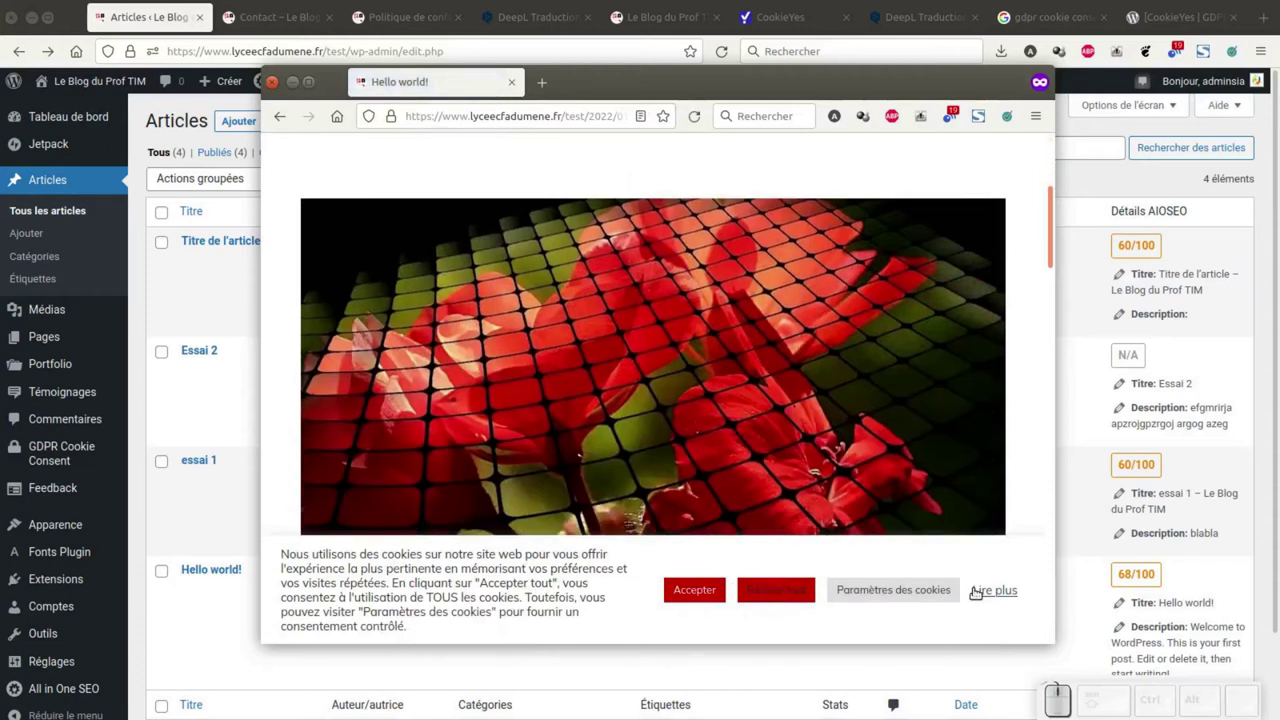
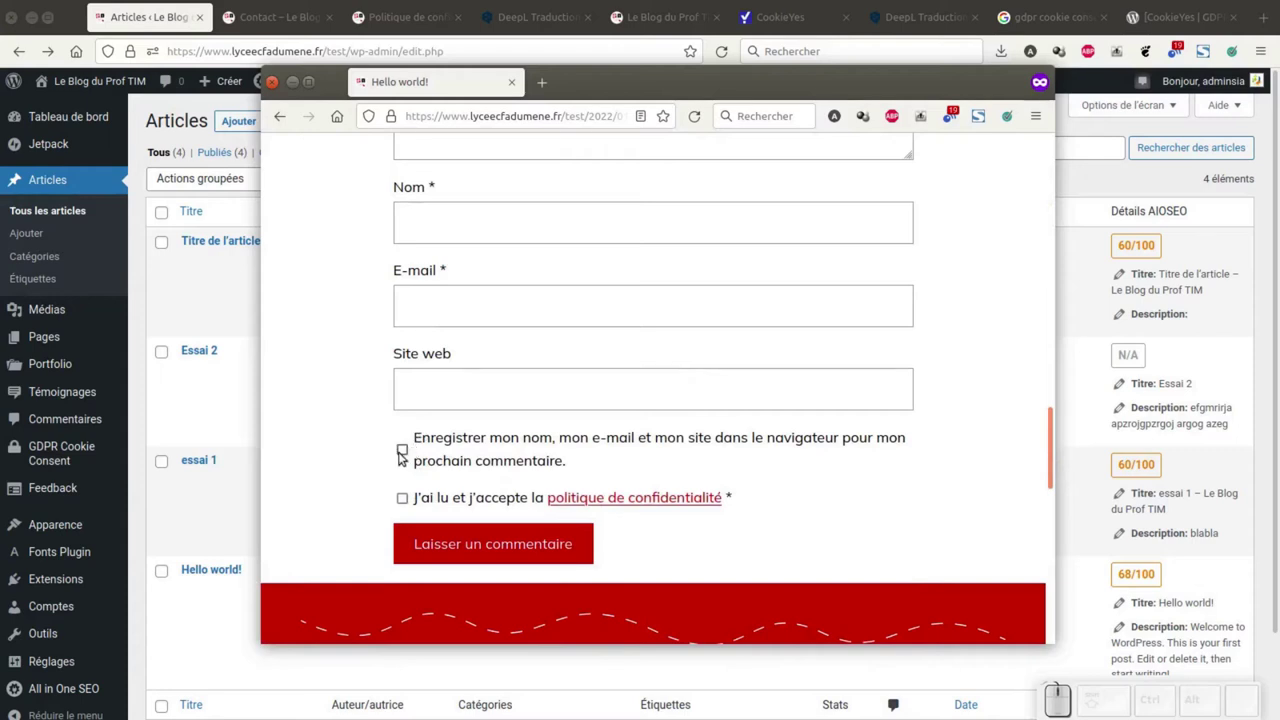
# Tick the privacy-policy consent box and copy its full agreement sentence.
pyautogui.click(414, 504)
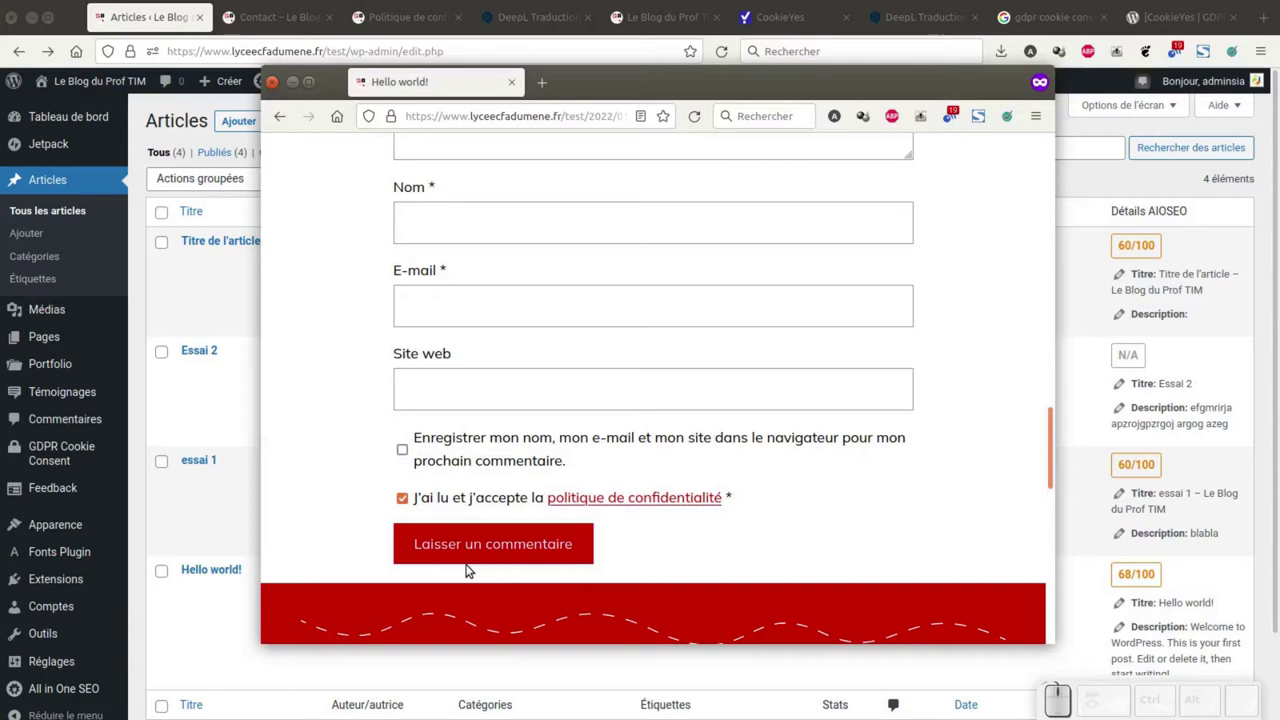
pyautogui.moveTo(755, 497); pyautogui.dragTo(426, 509)
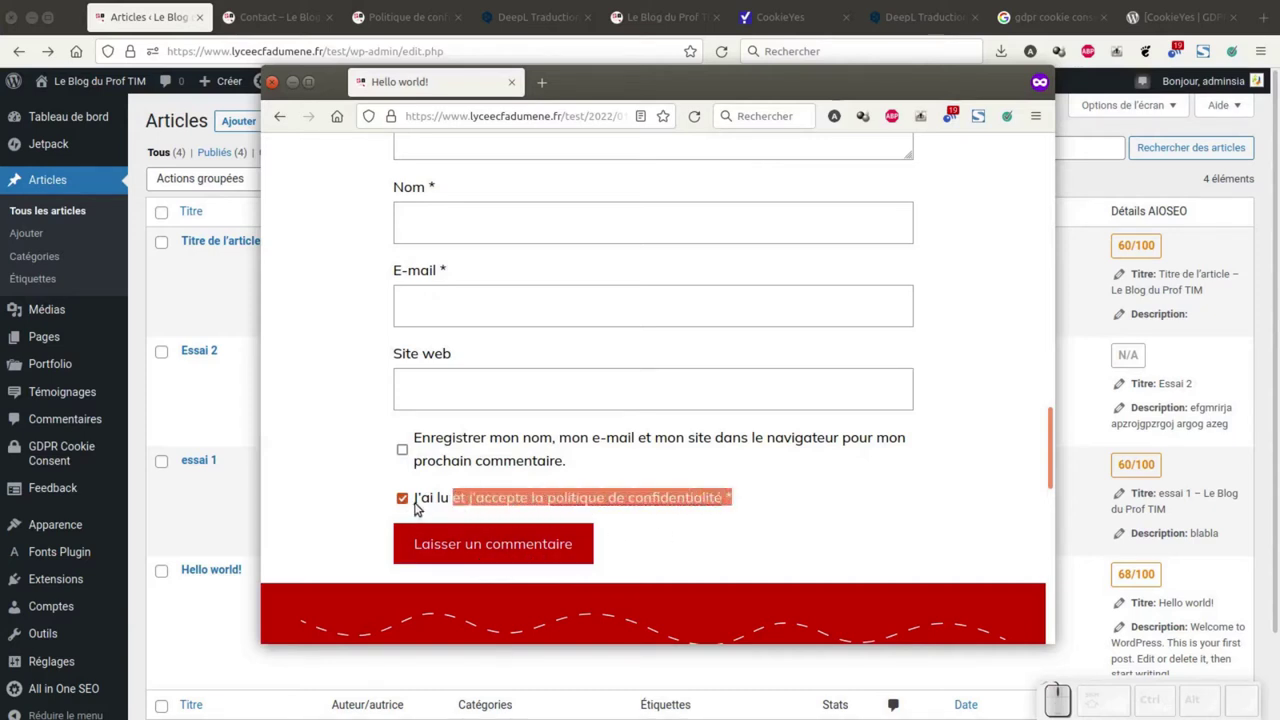
pyautogui.moveTo(422, 506); pyautogui.dragTo(726, 534)
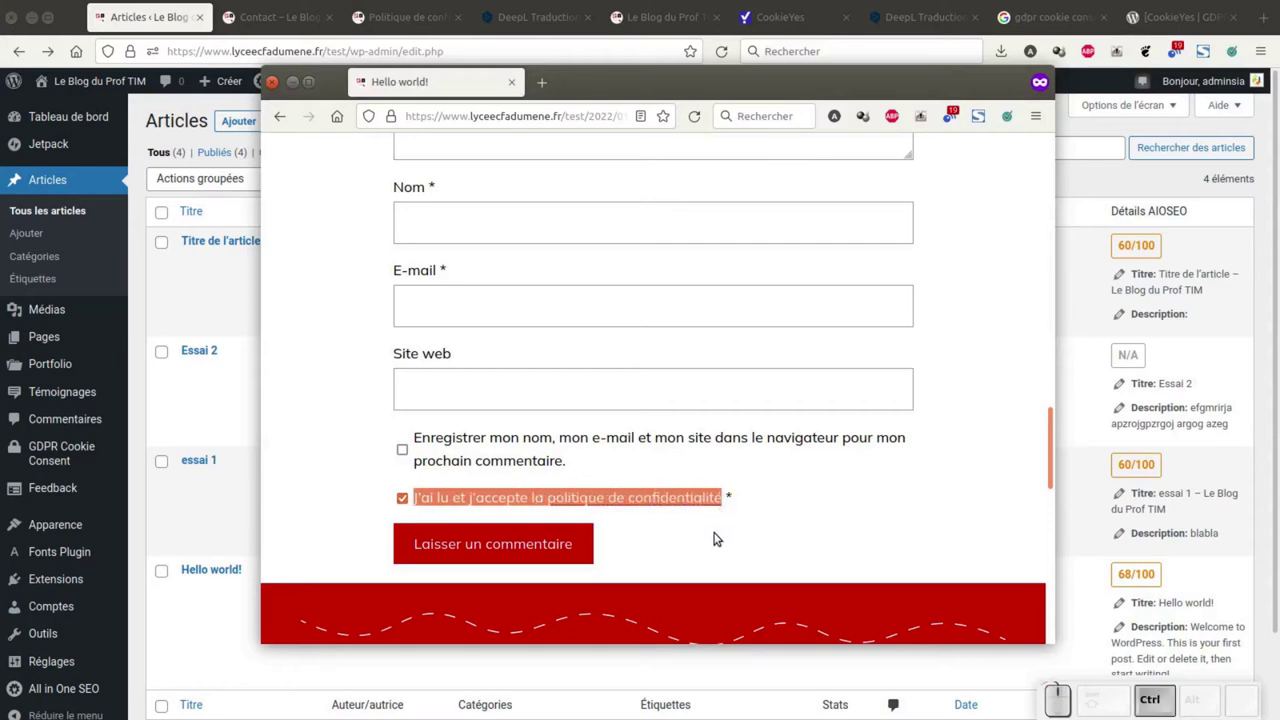
pyautogui.press('ctrl+c')
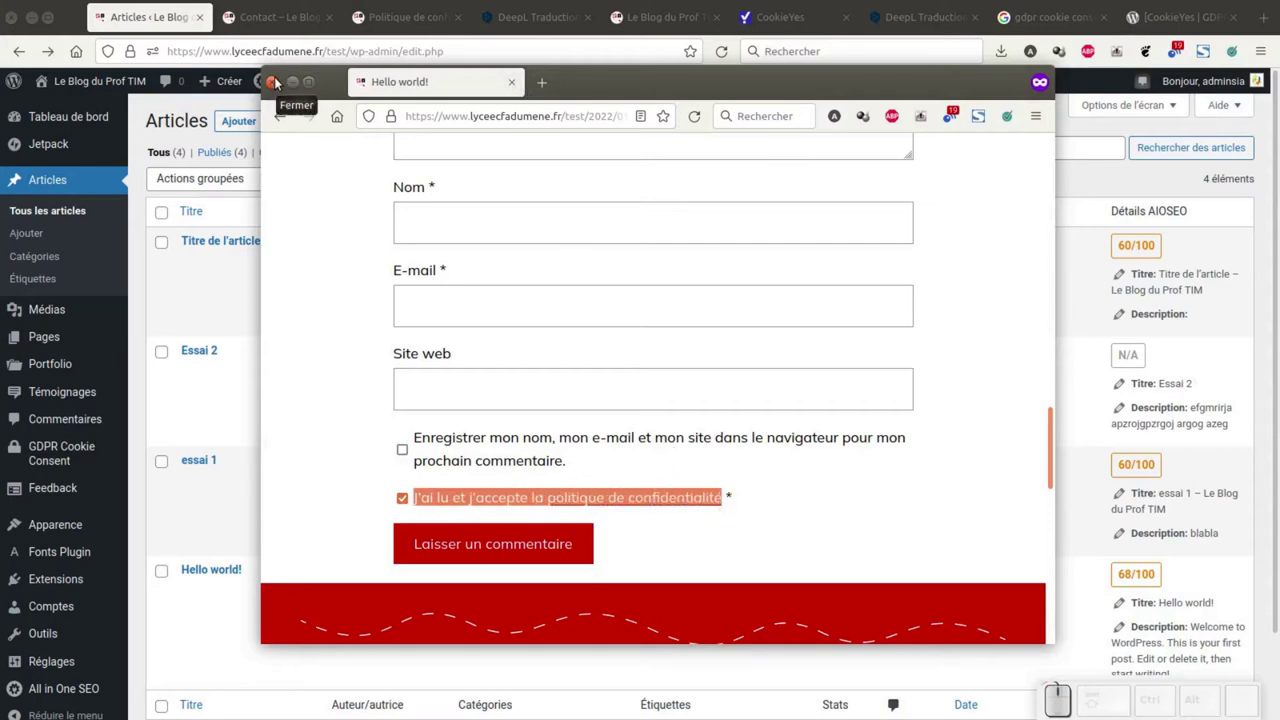
# Open Pages > Contact for editing and insert an empty block after the Message field.
pyautogui.click(278, 76)
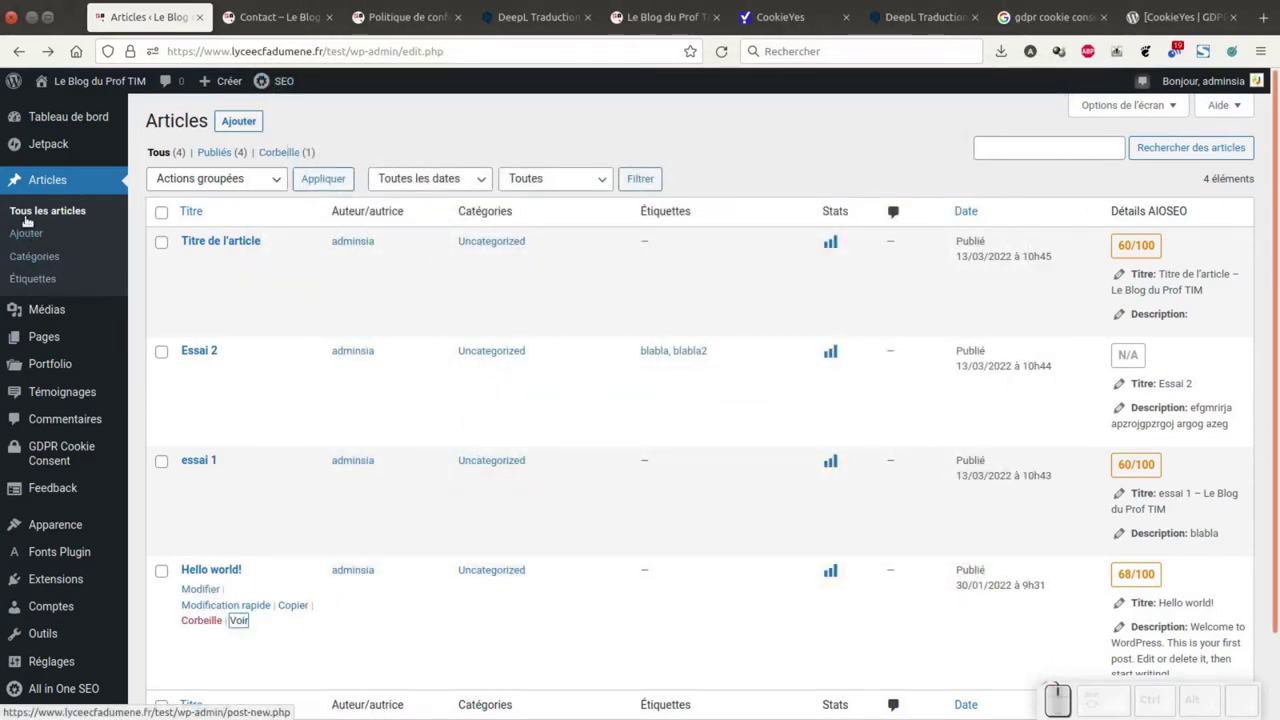
pyautogui.click(47, 338)
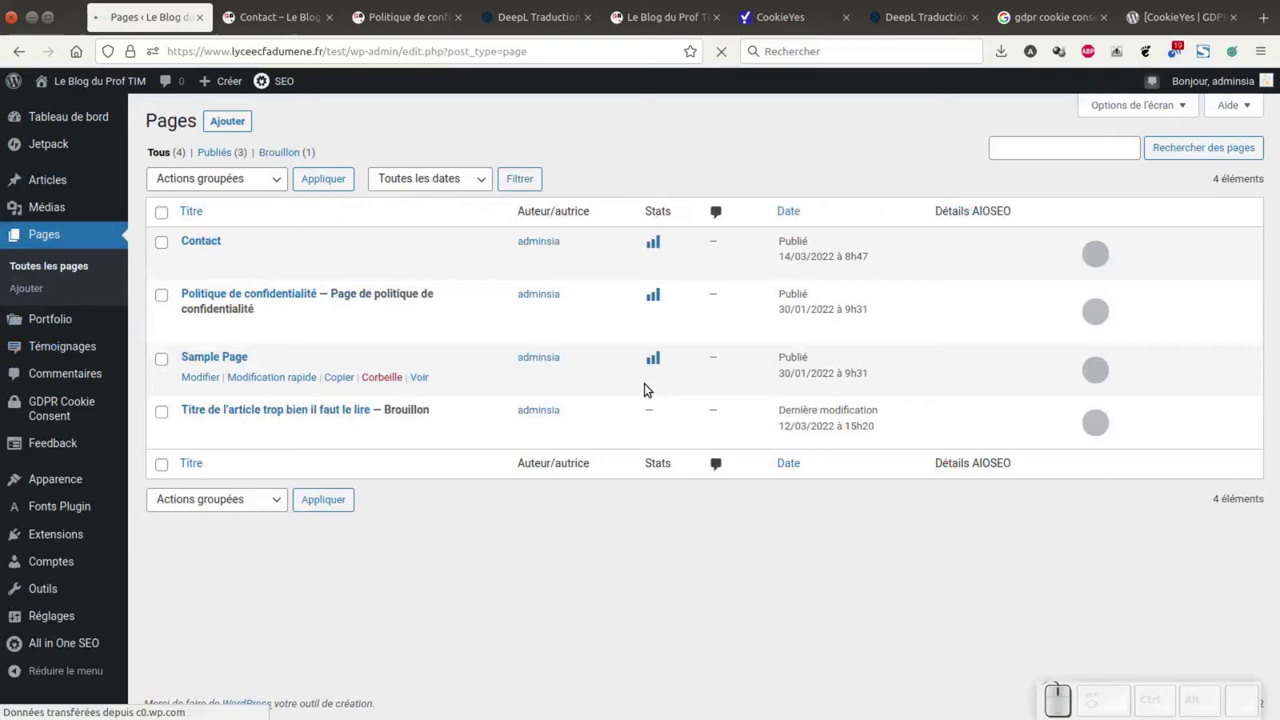
pyautogui.click(208, 259)
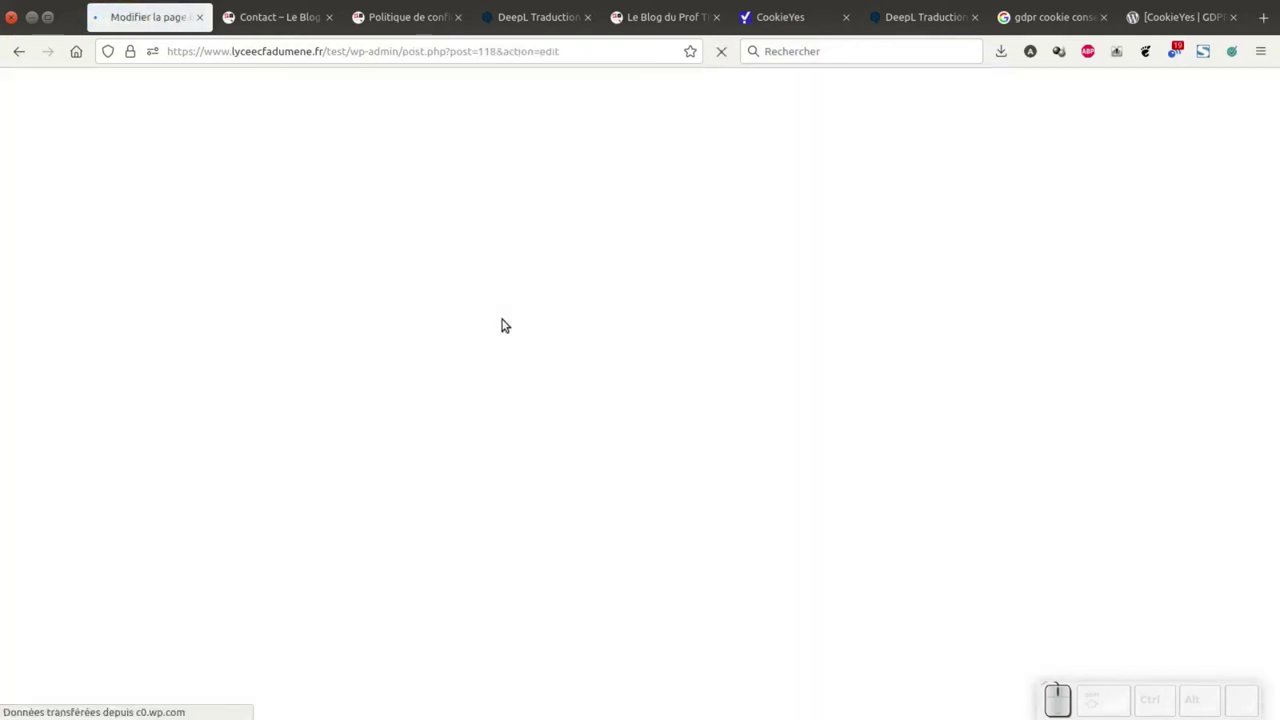
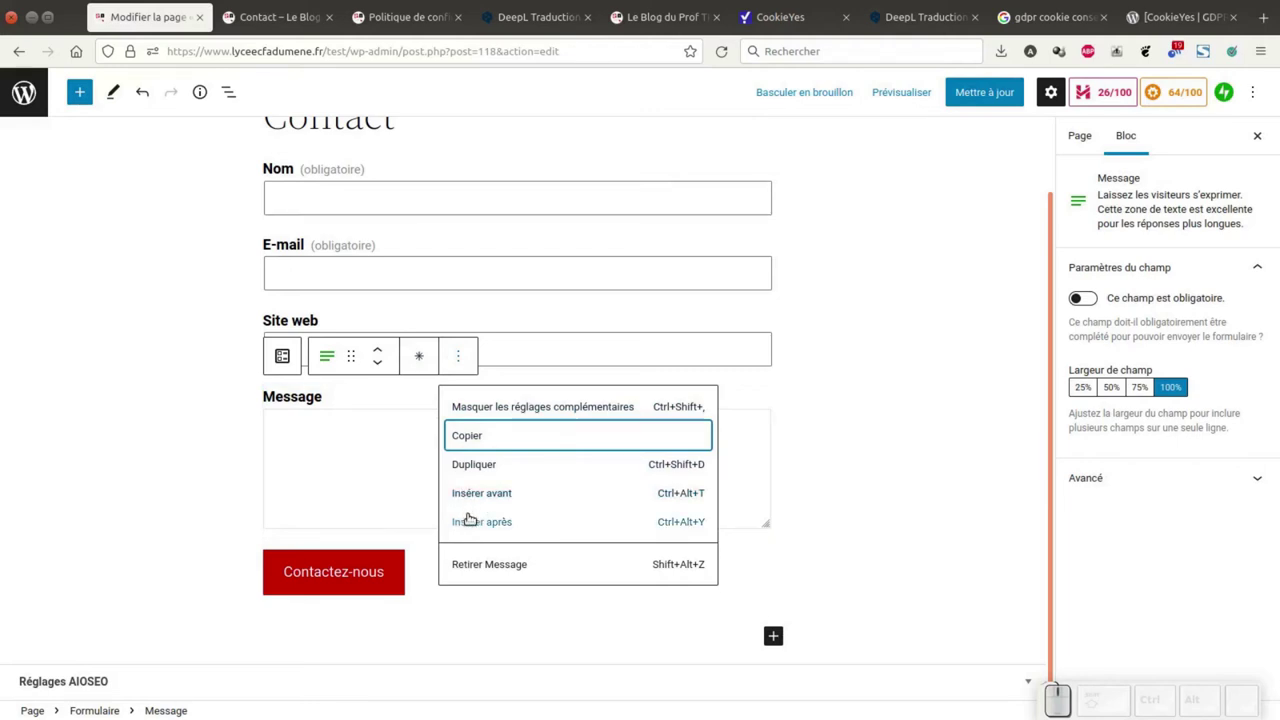
pyautogui.click(469, 520)
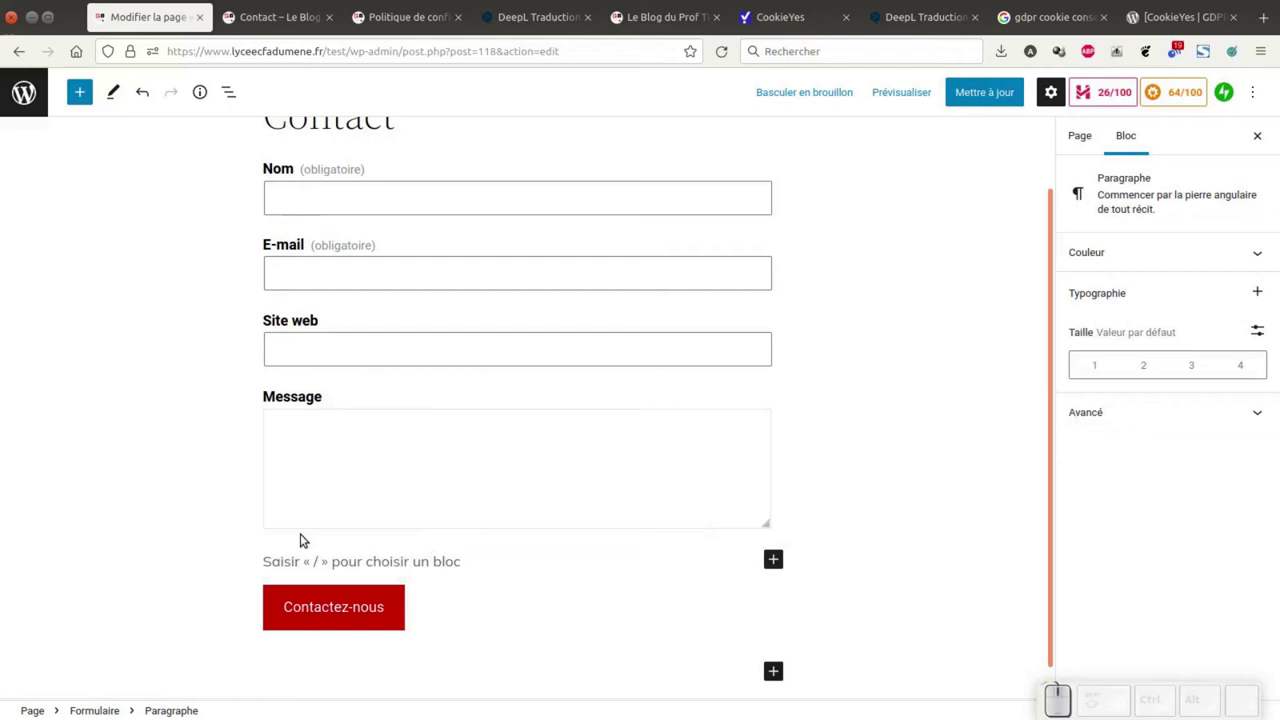
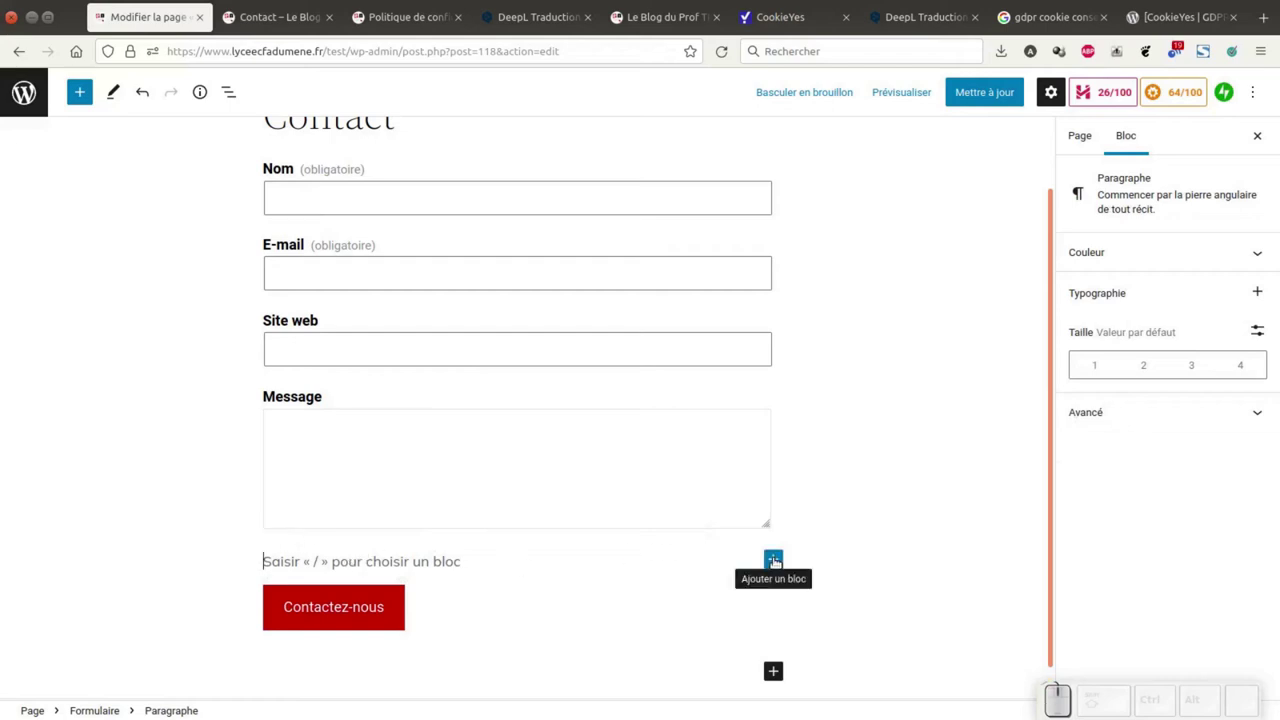
pyautogui.click(775, 562)
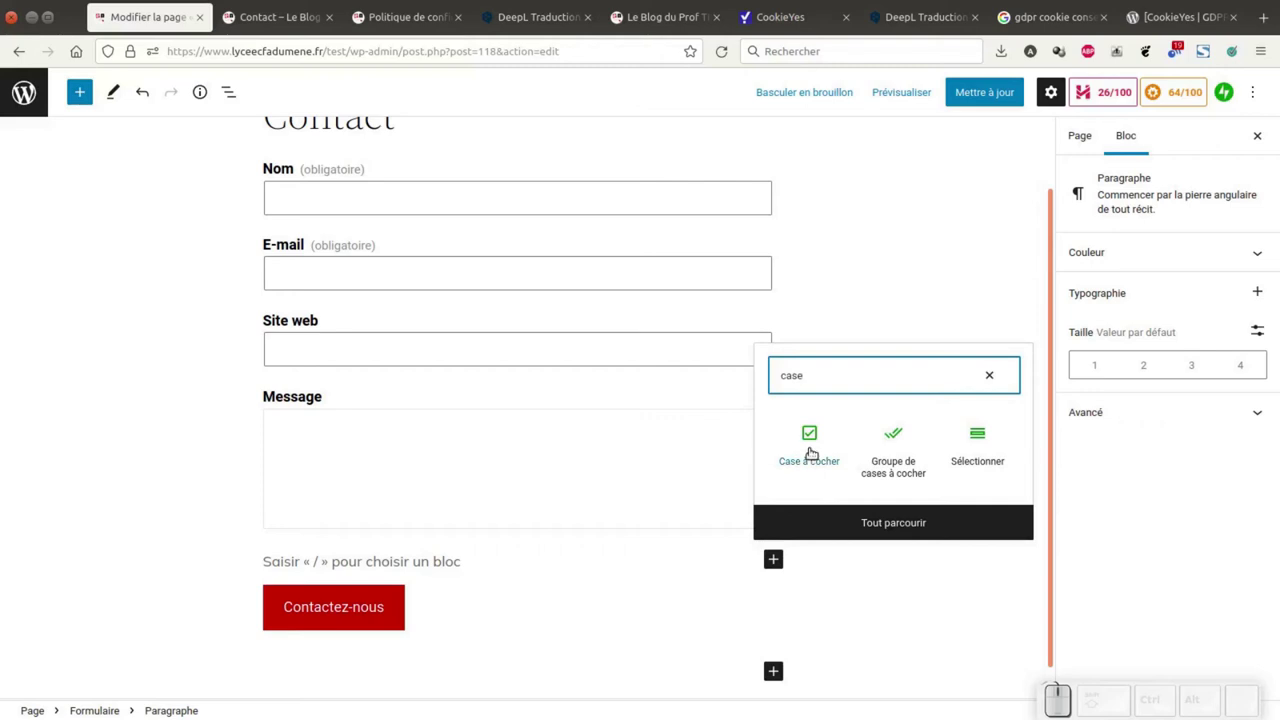
# Add a Case à cocher field with the pasted privacy-policy label and mark it required.
pyautogui.click(810, 452)
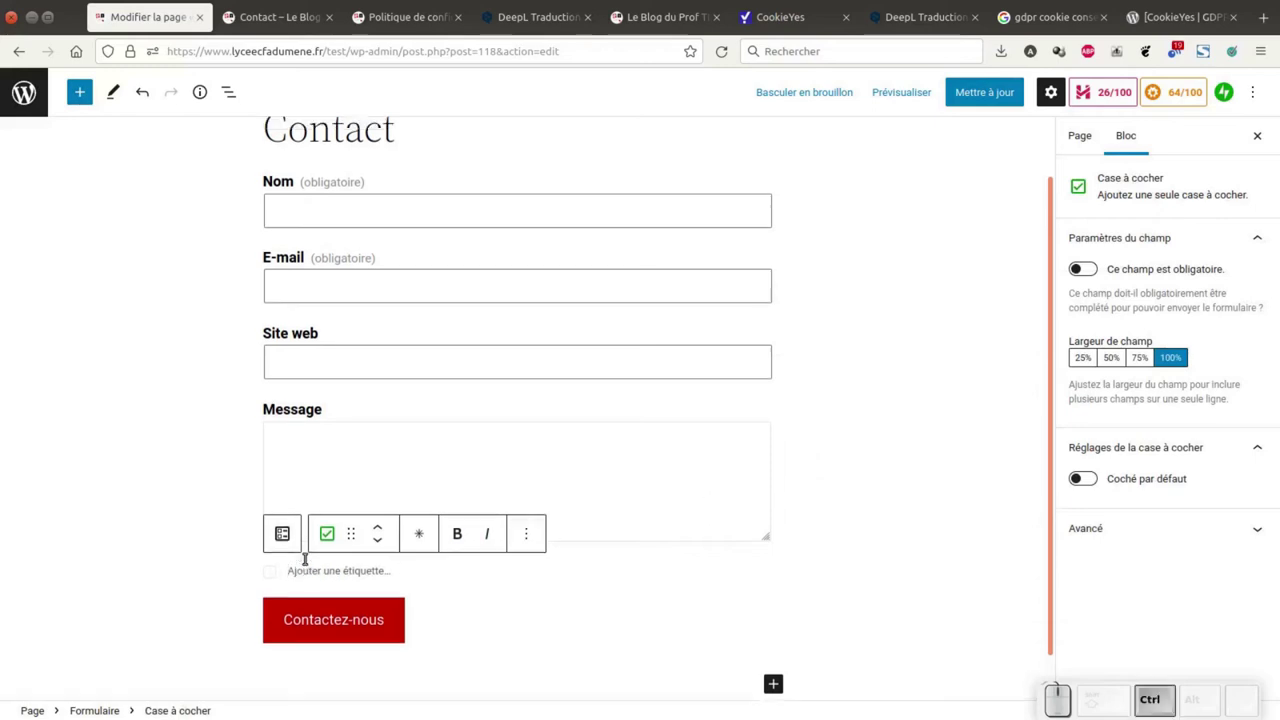
pyautogui.press('ctrl+v')
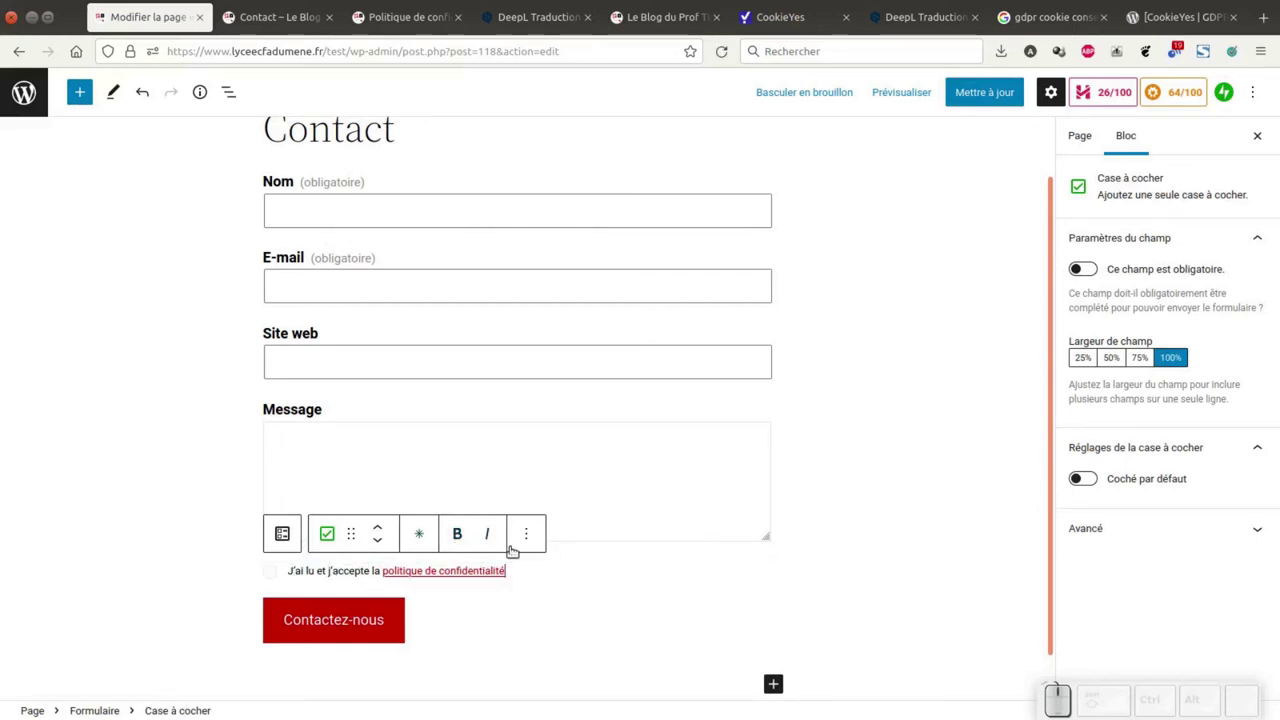
pyautogui.click(422, 532)
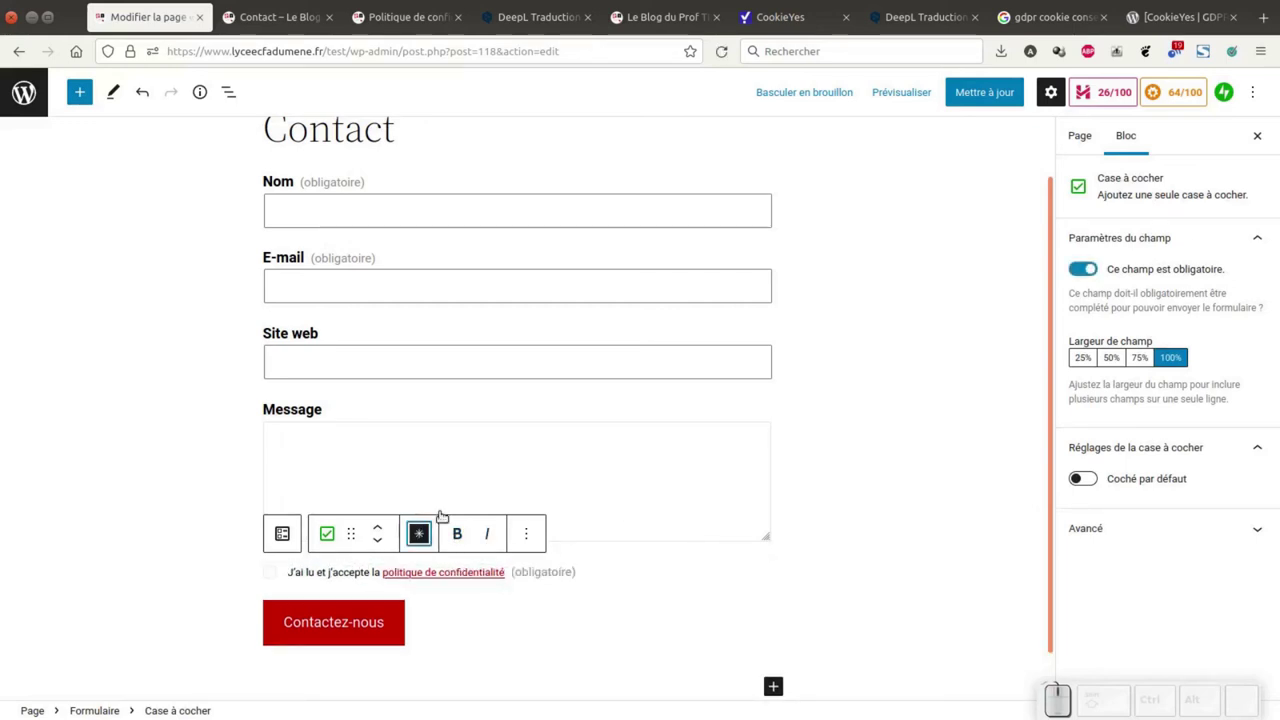
# Update the Contact page and preview it in a new tab.
pyautogui.click(988, 96)
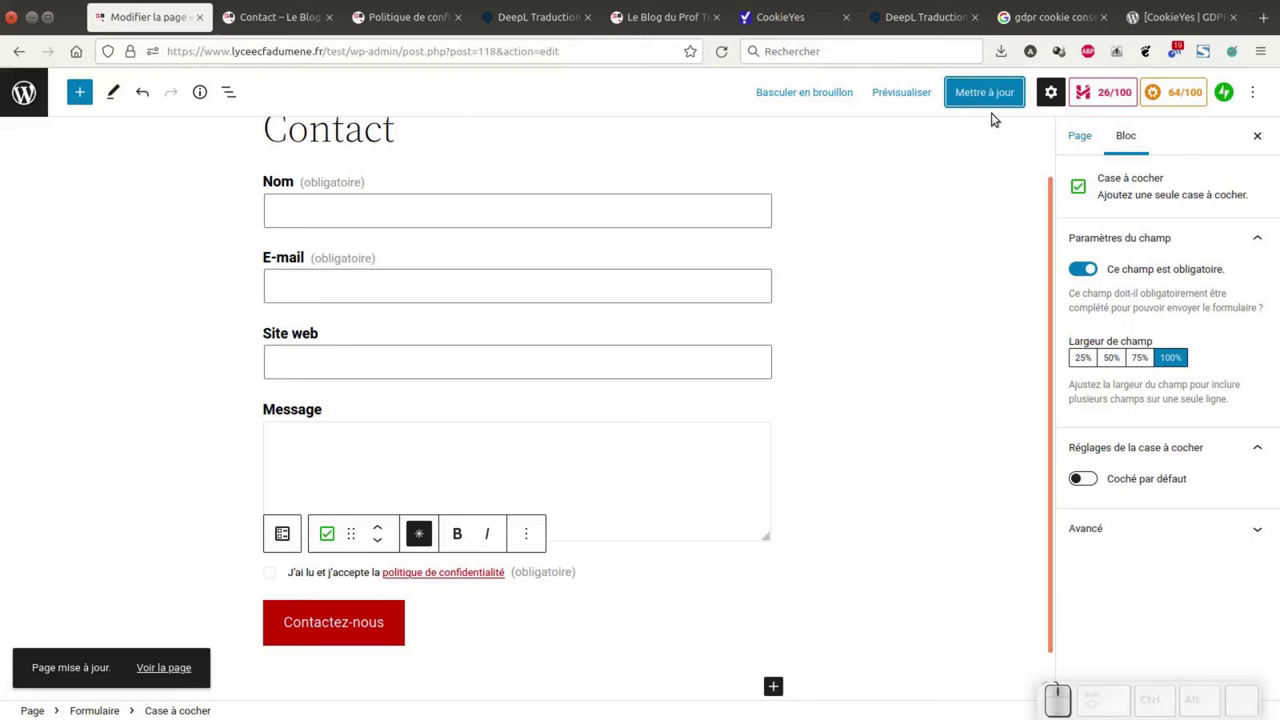
pyautogui.click(896, 95)
pyautogui.click(826, 243)
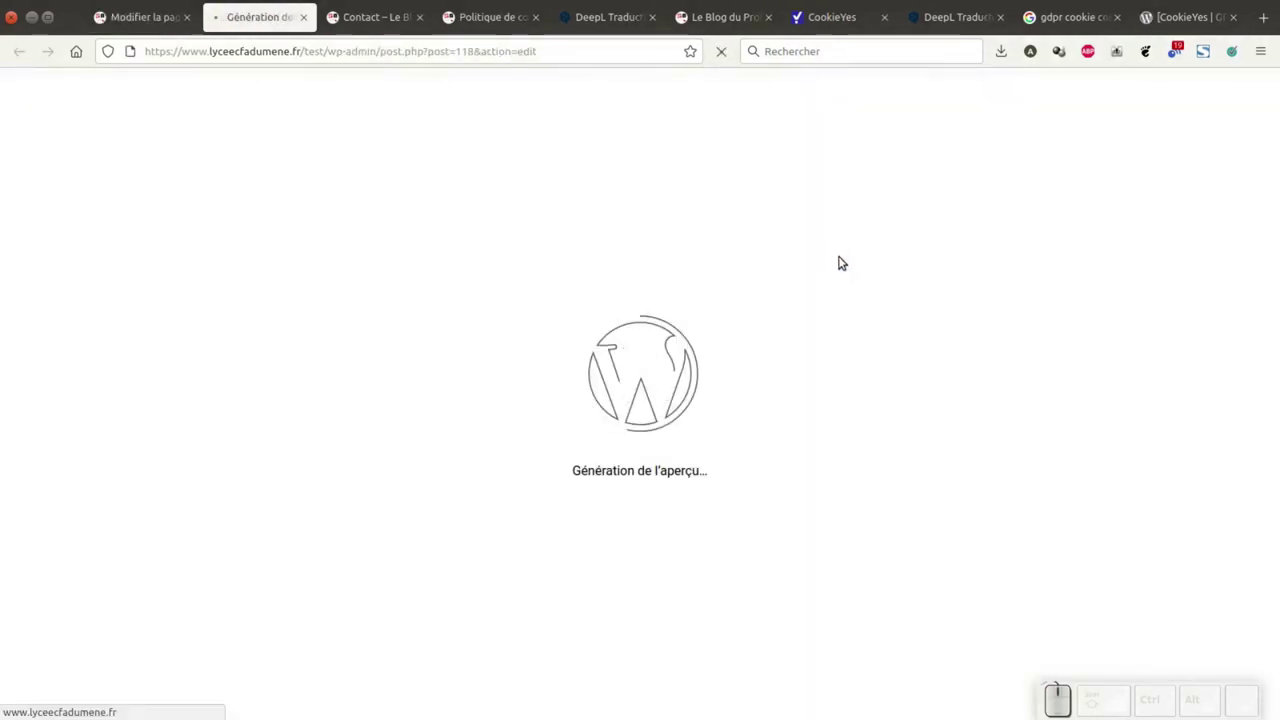
# Scroll the Contact preview down to the required privacy checkbox.
pyautogui.scroll(-3)
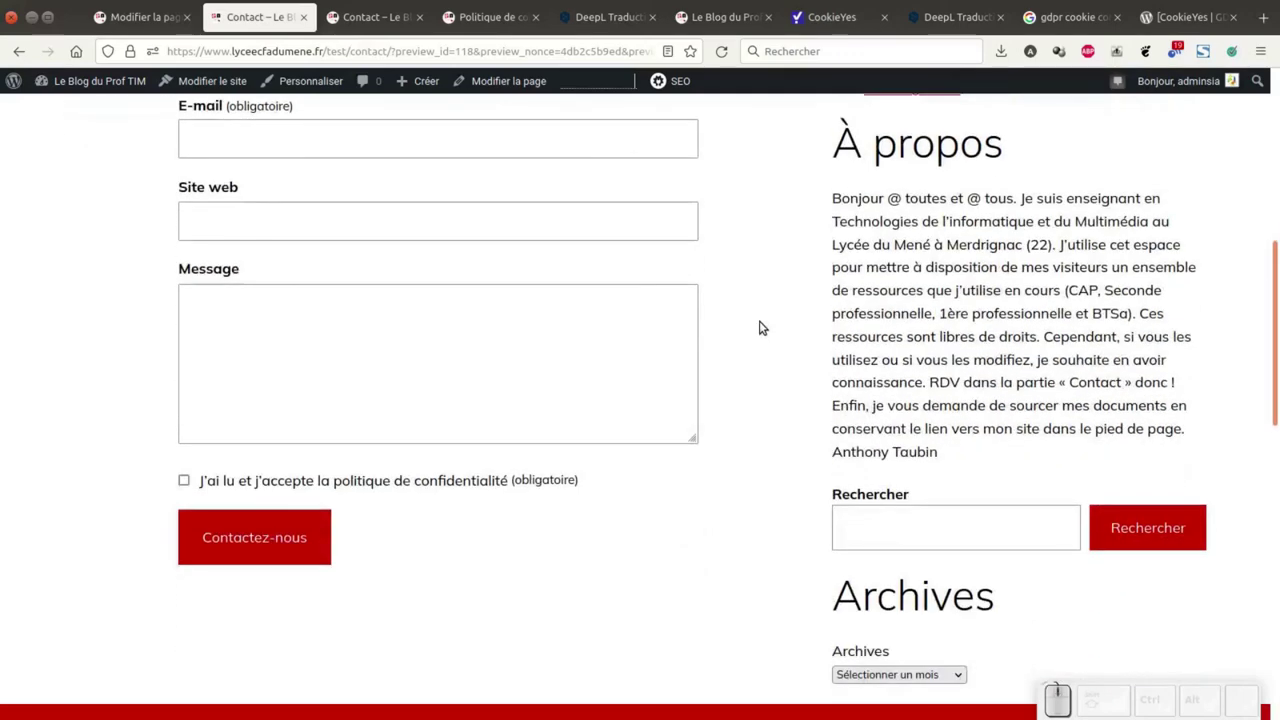
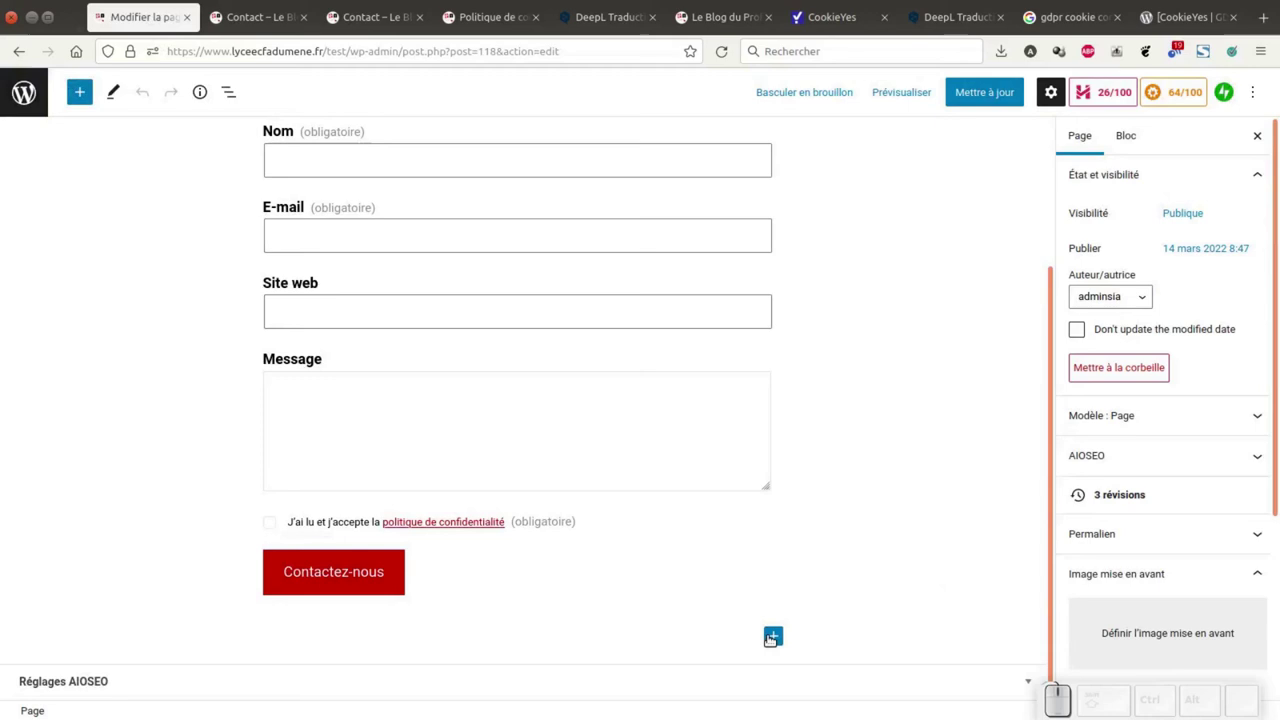
# Add a 'Voir notre politique de confidentialité' paragraph linked to the policy page, opening in a new tab.
pyautogui.click(768, 639)
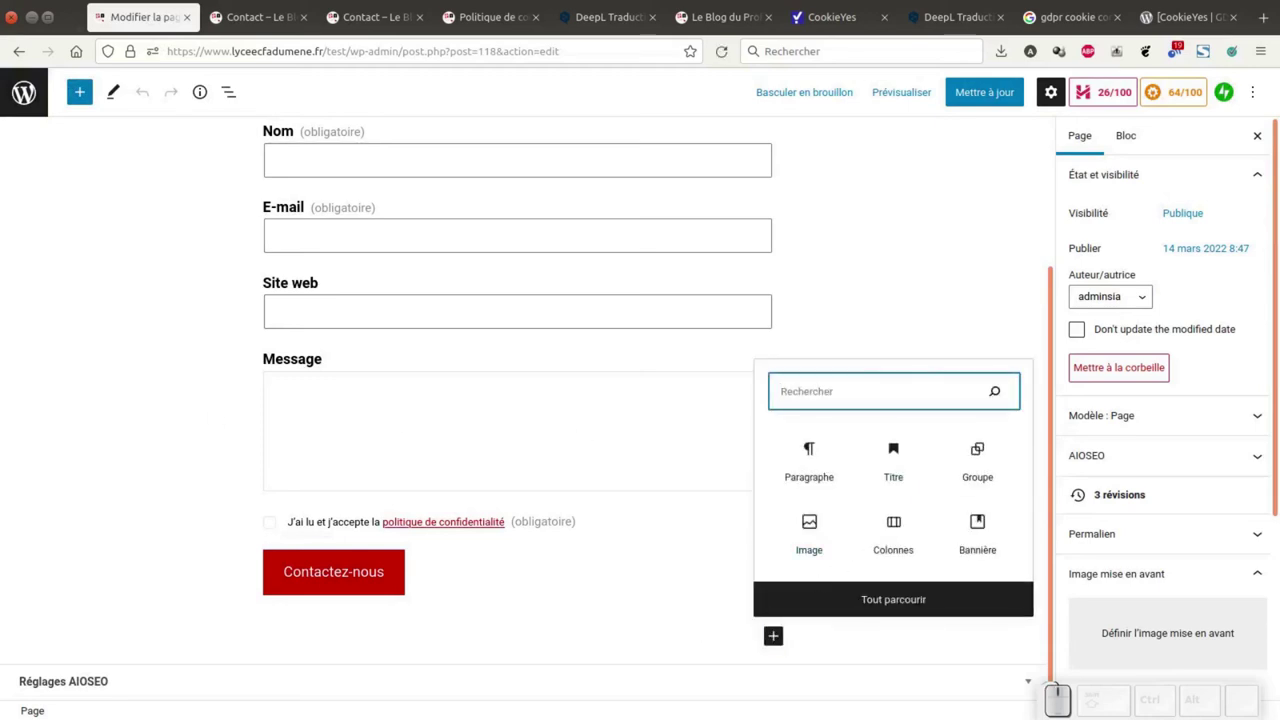
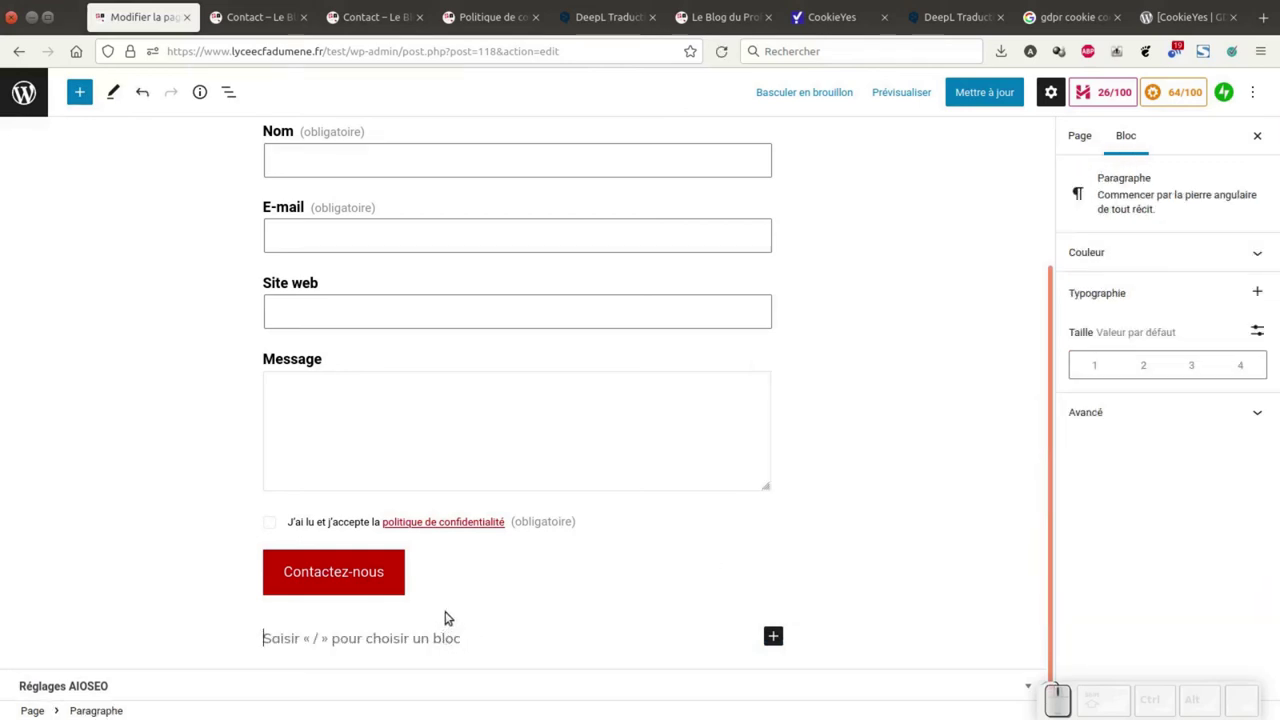
pyautogui.press('shift+space')
pyautogui.press('space')
pyautogui.press('BackSpace')
pyautogui.press('i')
pyautogui.press('BackSpace')
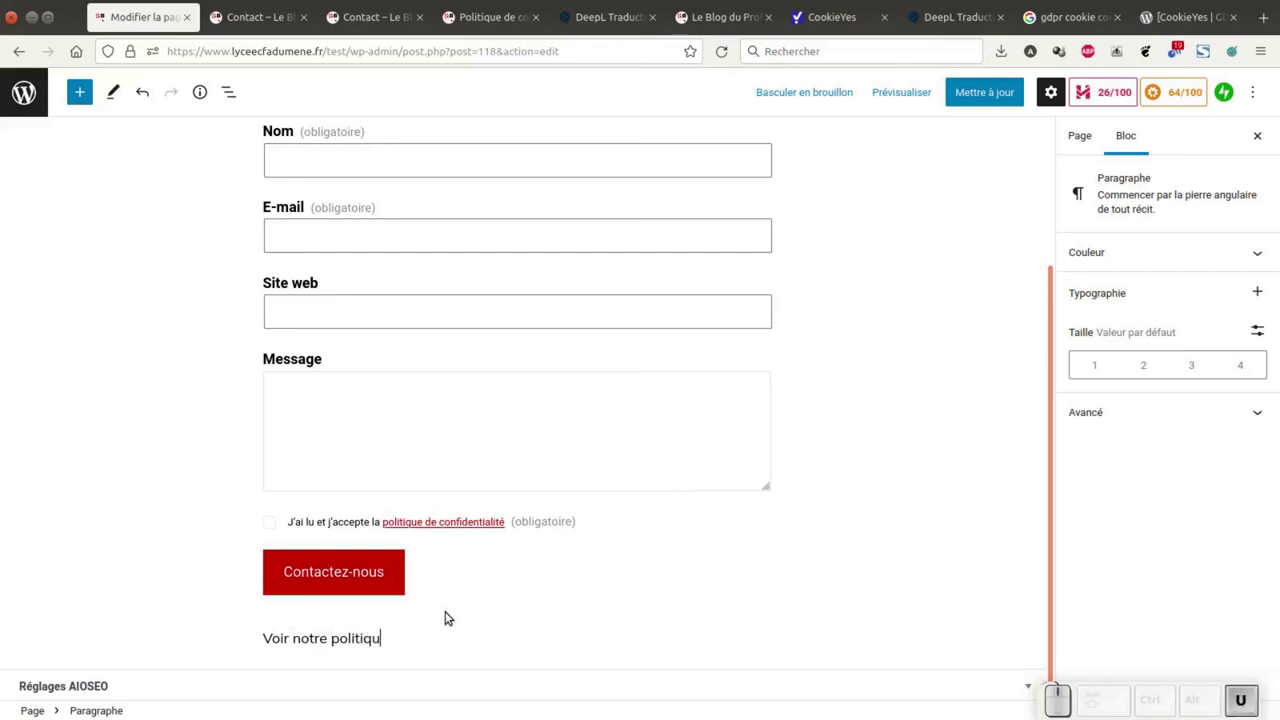
pyautogui.press('space')
pyautogui.press('space')
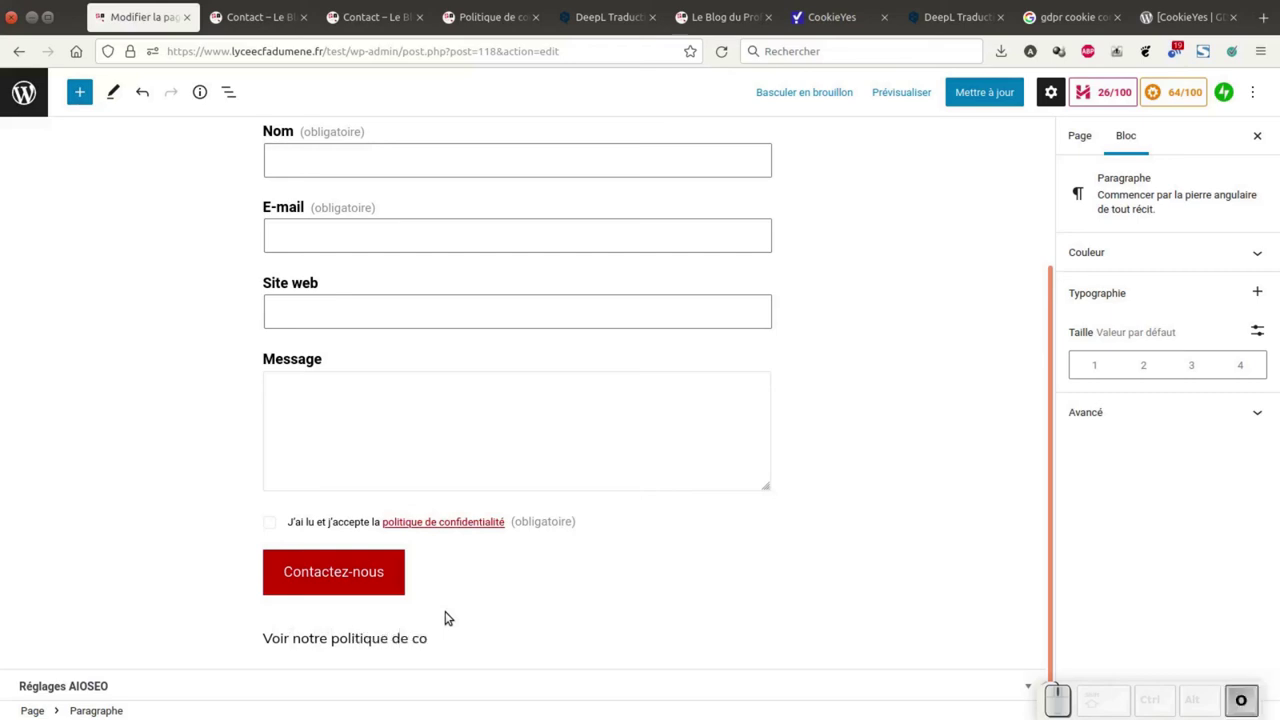
pyautogui.press('BackSpace')
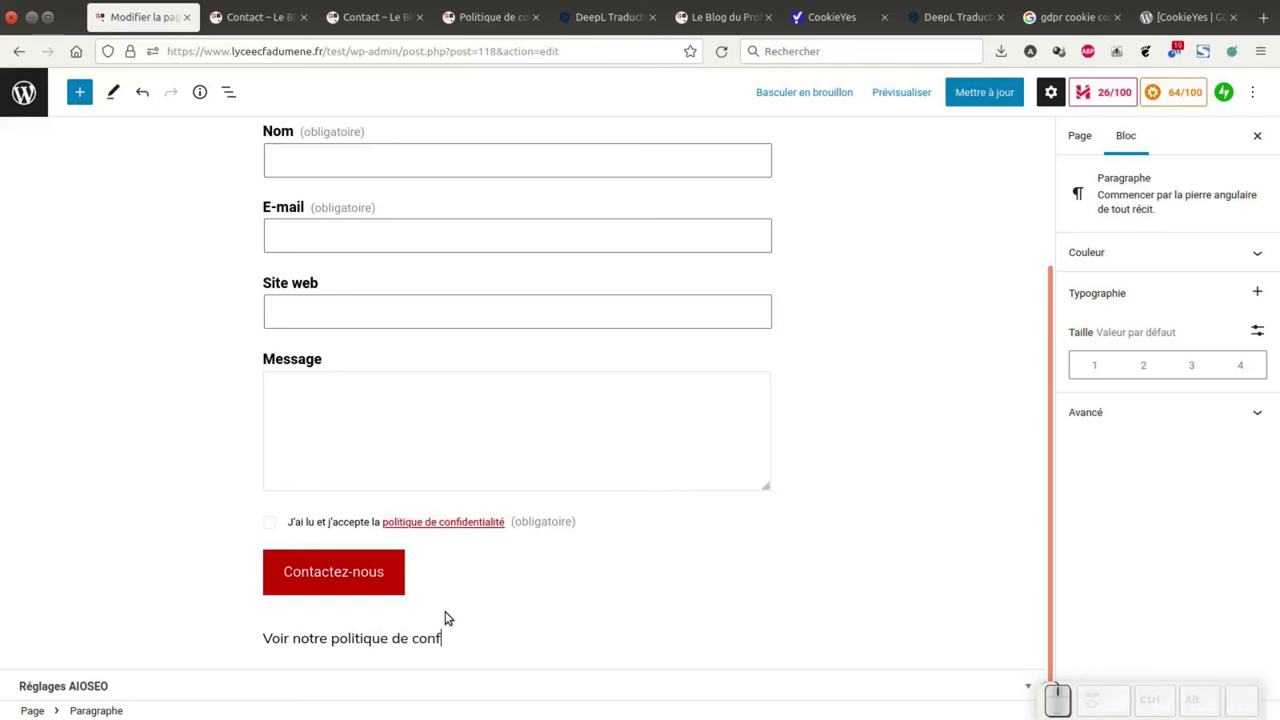
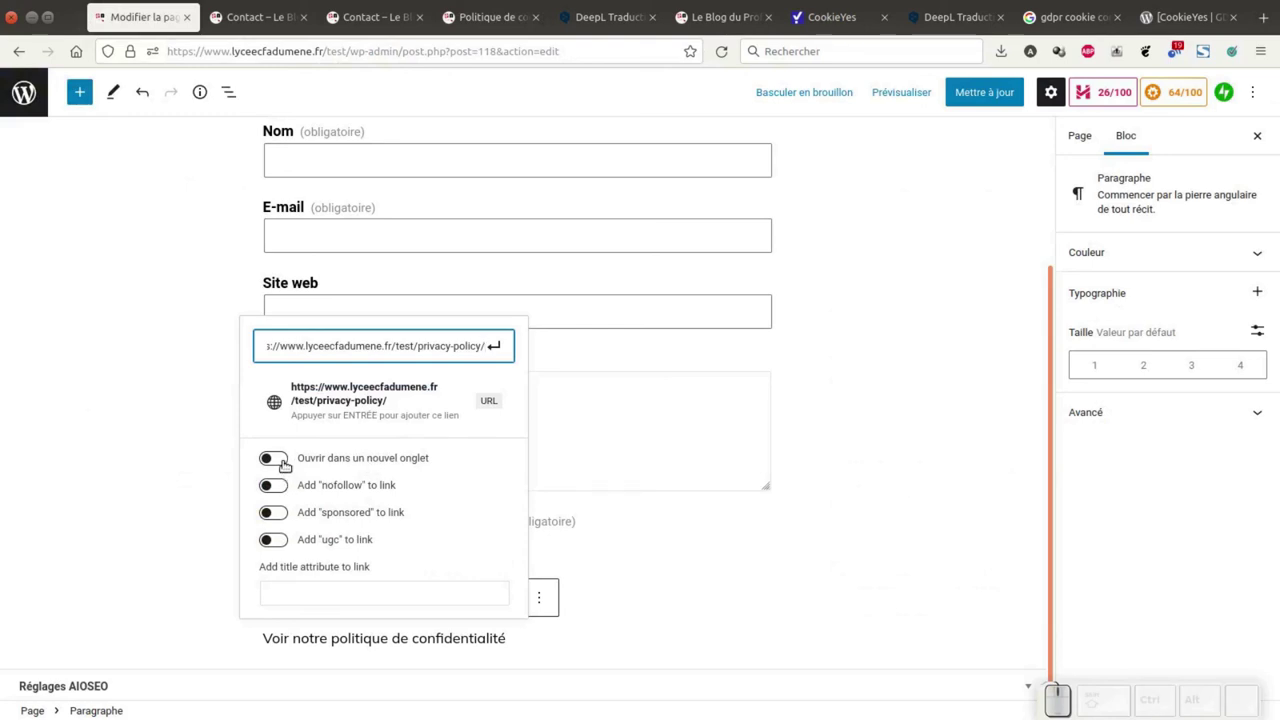
pyautogui.click(280, 461)
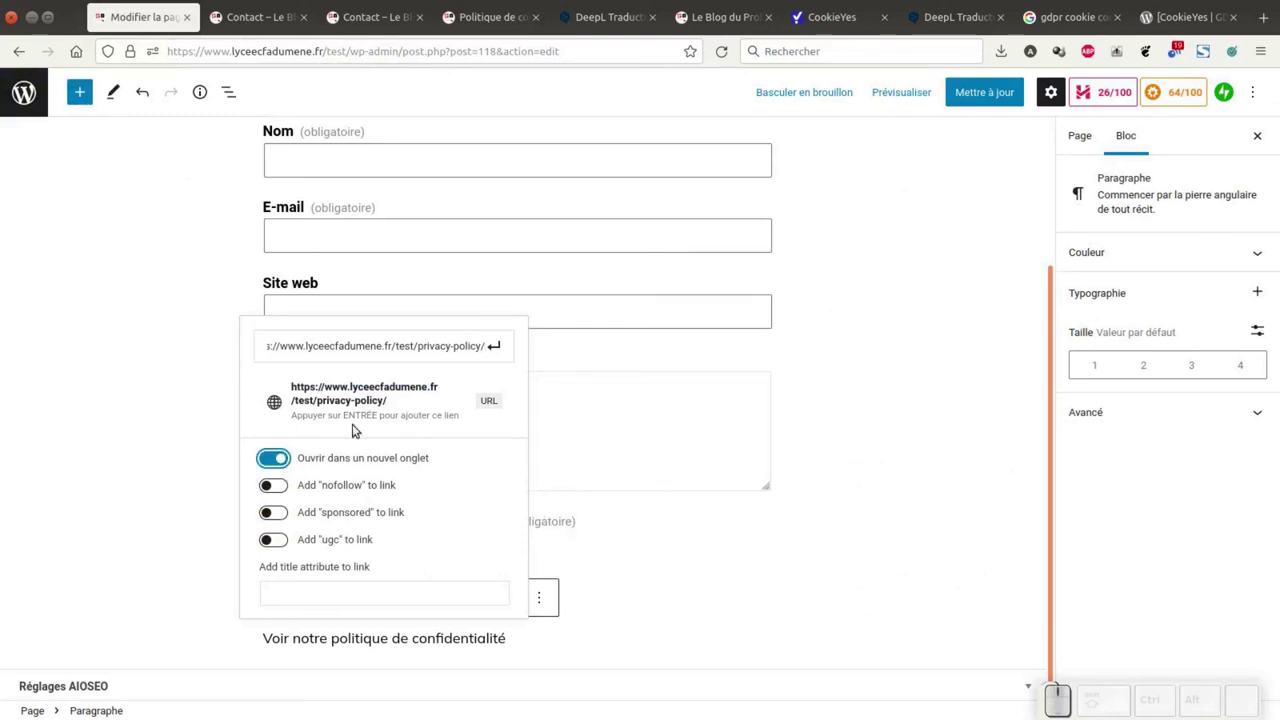